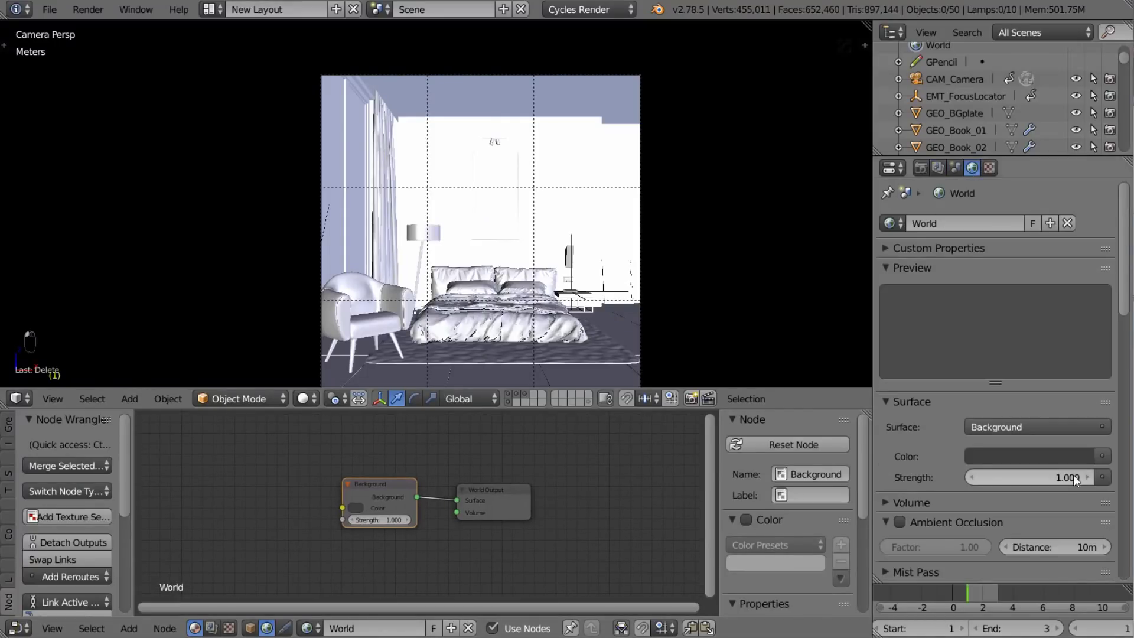
# Add an Environment Texture node and place it left of the Background shader
pyautogui.rightClick(544, 501)
pyautogui.press('g')
pyautogui.press('shift+a')
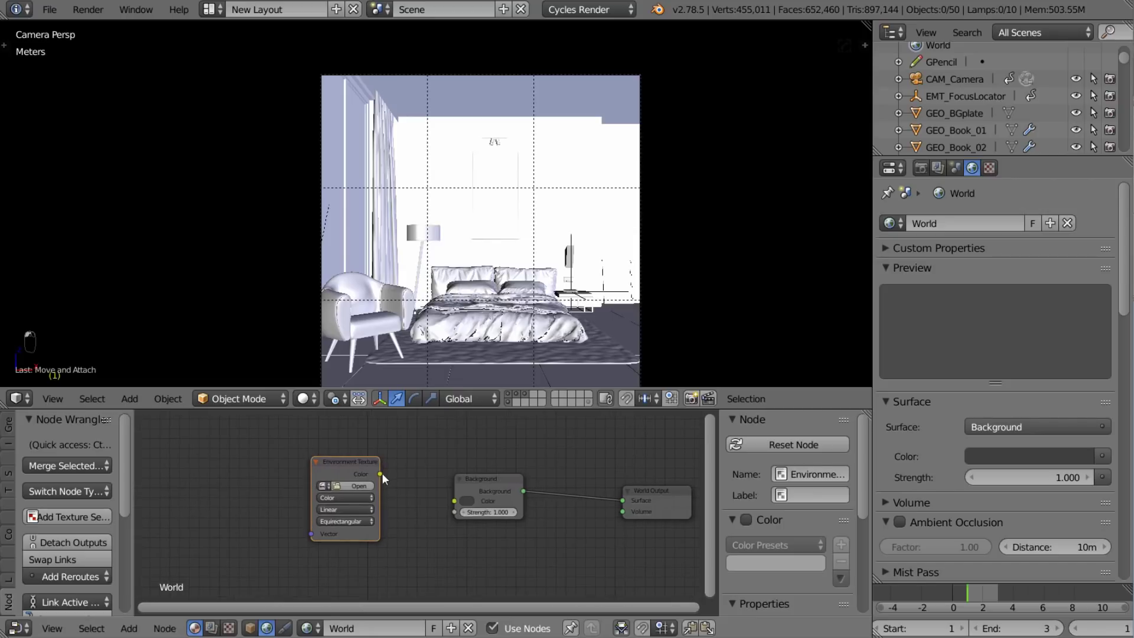
pyautogui.moveTo(418, 521); pyautogui.dragTo(1092, 81)
# Add a Texture Coordinate node and wire it into the texture chain
pyautogui.press('shift+a')
pyautogui.press('p')
pyautogui.moveTo(206, 465); pyautogui.dragTo(296, 489)
pyautogui.moveTo(287, 490); pyautogui.dragTo(267, 448)
# Add a Mapping node feeding the Environment Texture and start loading the forest HDRI image
pyautogui.press('shift+a')
pyautogui.moveTo(239, 451); pyautogui.dragTo(649, 577)
pyautogui.middleClick(649, 577)
pyautogui.click(649, 576)
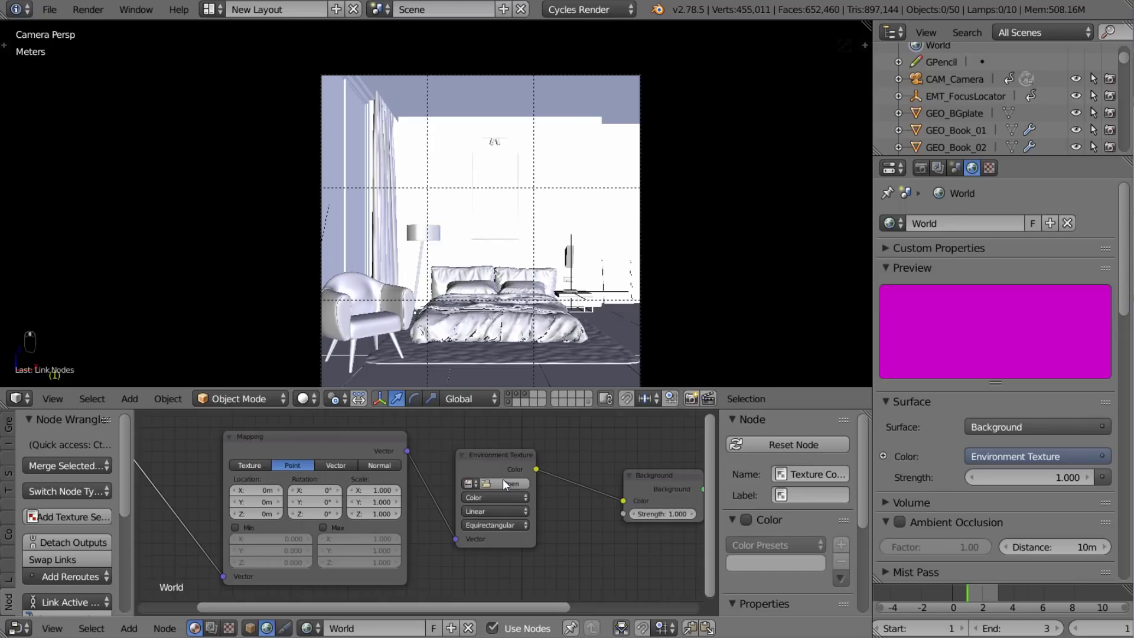
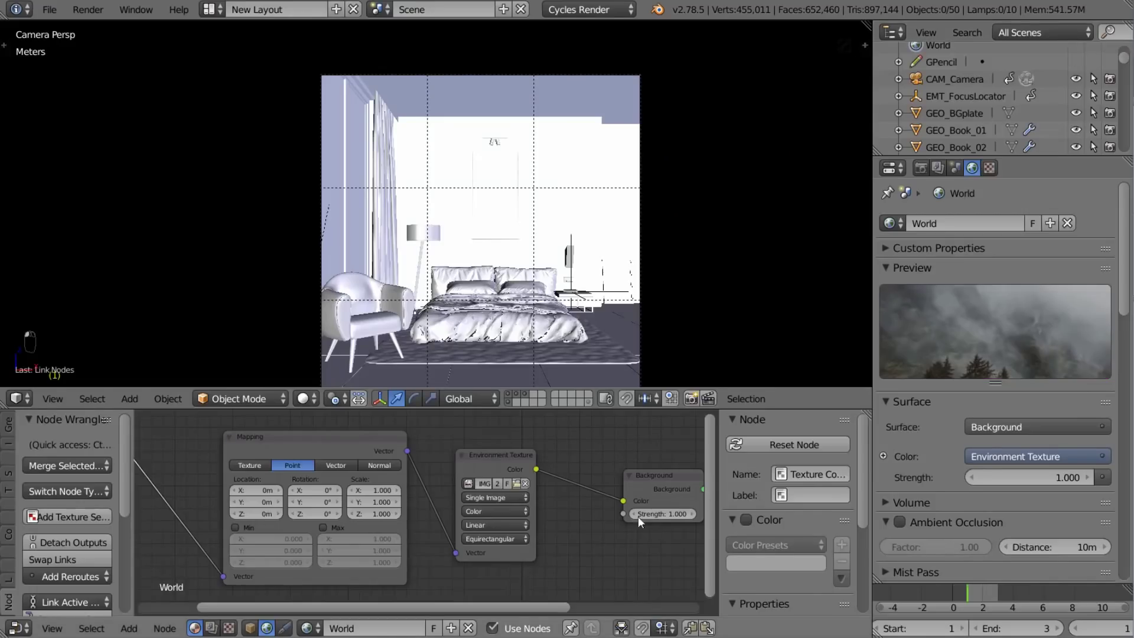
# Preview the forest backdrop in Rendered shading and set Mapping Z rotation 49.48° and Z location 73 cm
pyautogui.moveTo(550, 512); pyautogui.dragTo(483, 359)
pyautogui.press('n')
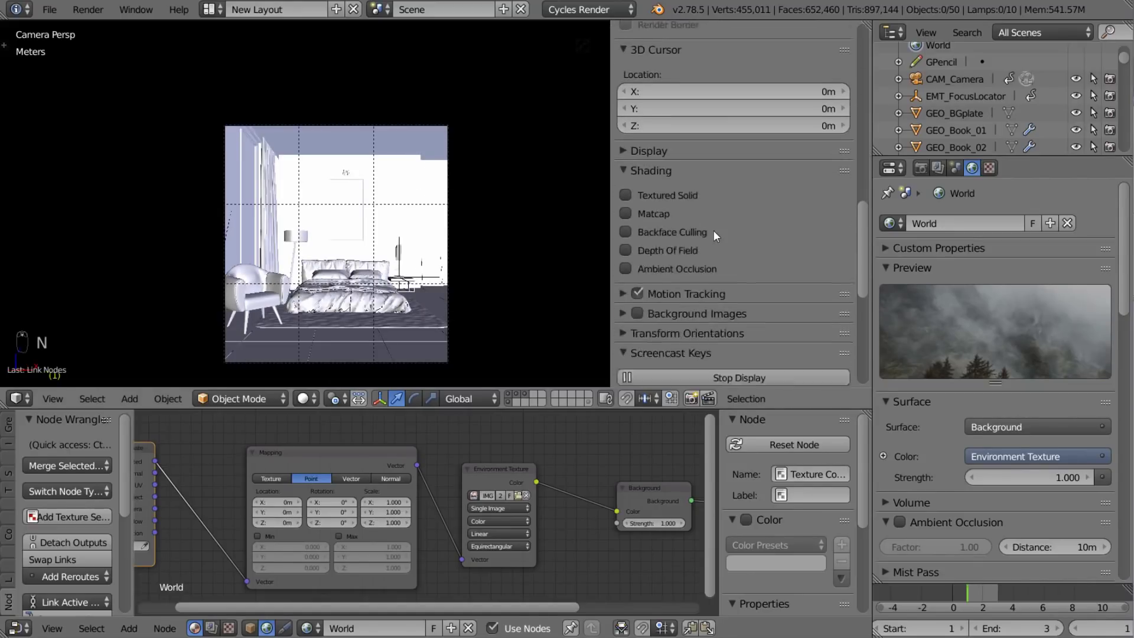
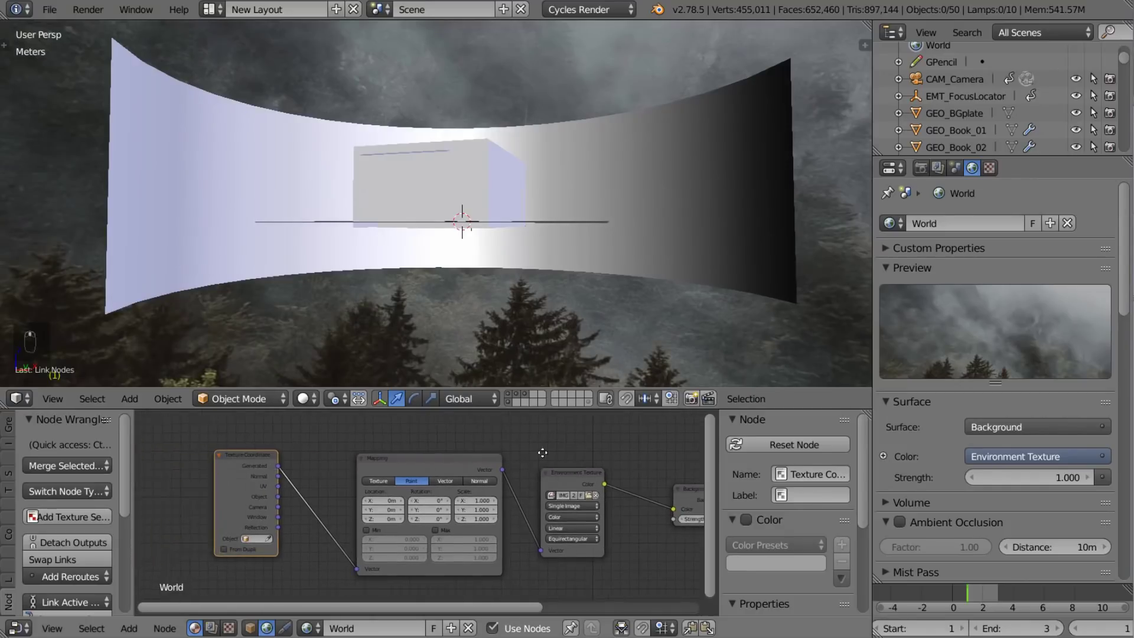
pyautogui.moveTo(373, 469); pyautogui.dragTo(391, 465)
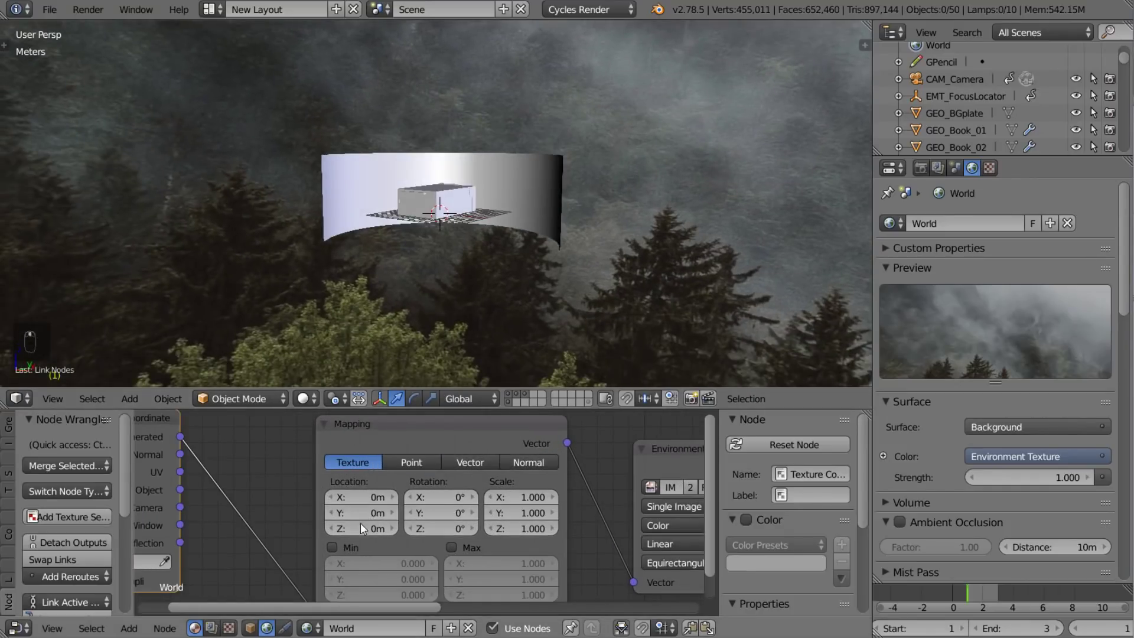
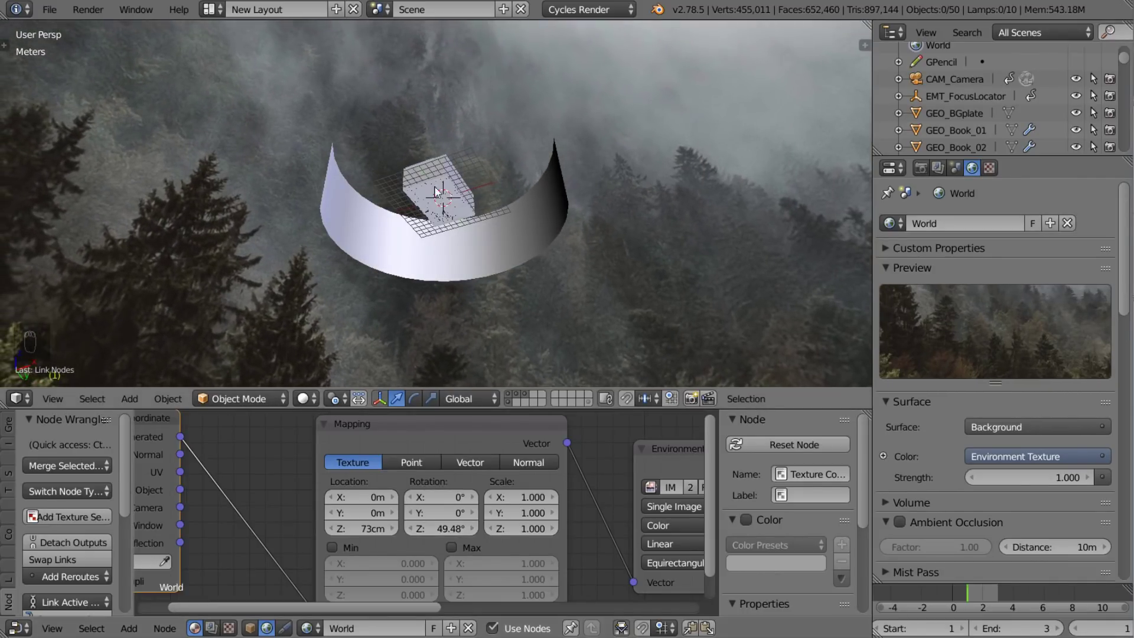
pyautogui.moveTo(421, 137); pyautogui.dragTo(466, 156)
pyautogui.moveTo(460, 223); pyautogui.dragTo(418, 273)
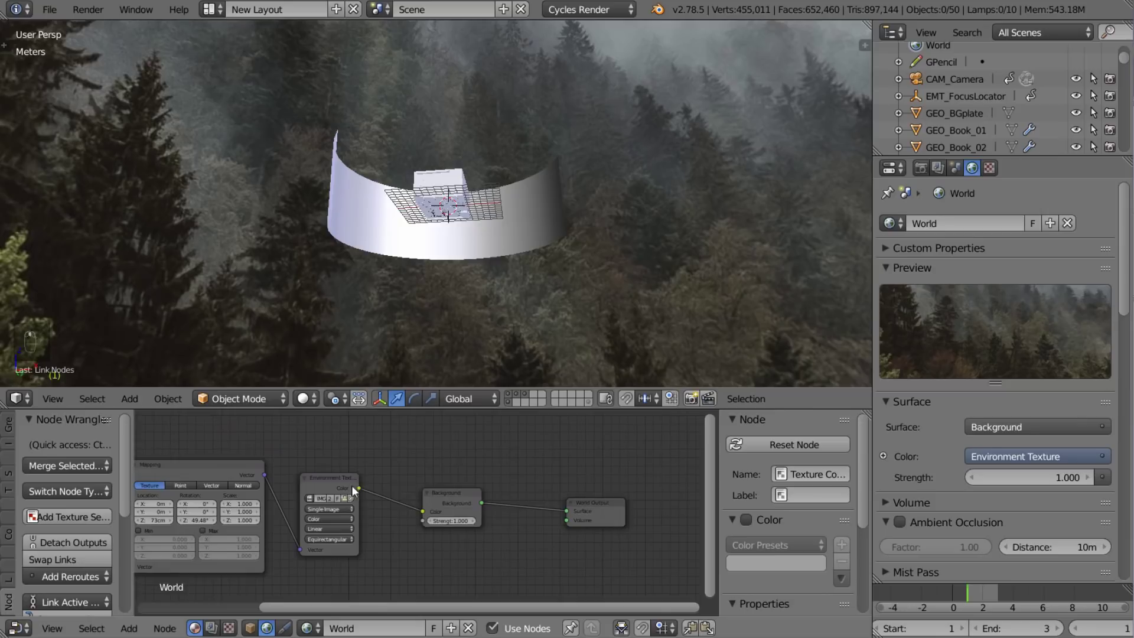
# Add a Mix node between the Environment Texture and the Background shader
pyautogui.press('a')
pyautogui.click(474, 497)
pyautogui.press('g')
pyautogui.press('b')
pyautogui.press('shift+a')
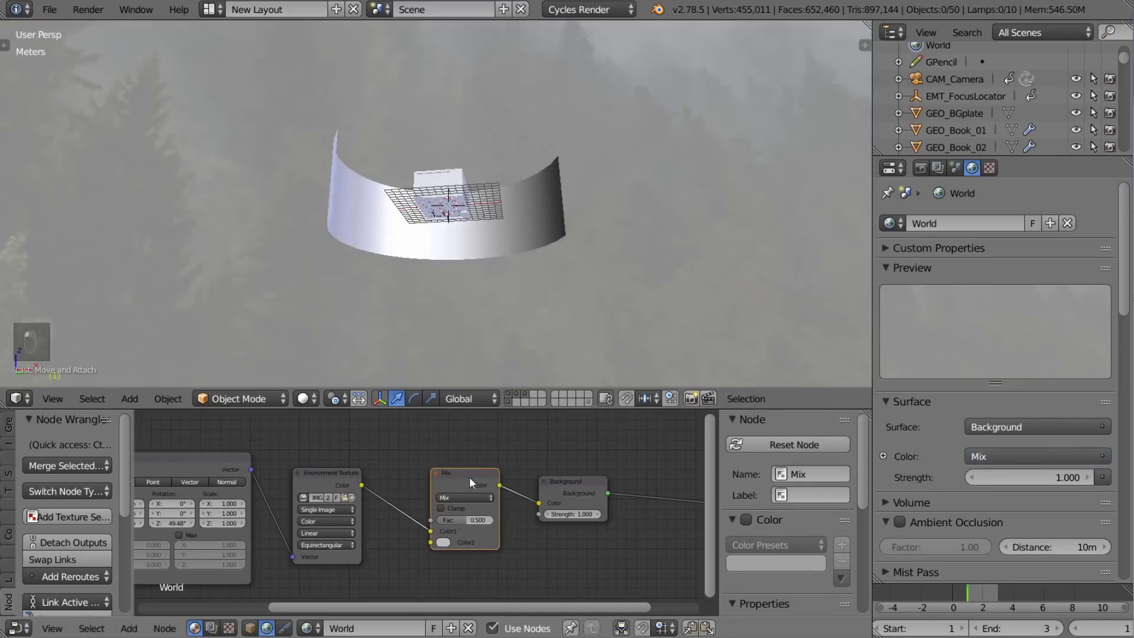
# Add an RGB to BW node so a grayscale copy of the forest image feeds the Mix
pyautogui.press('g')
pyautogui.press('a')
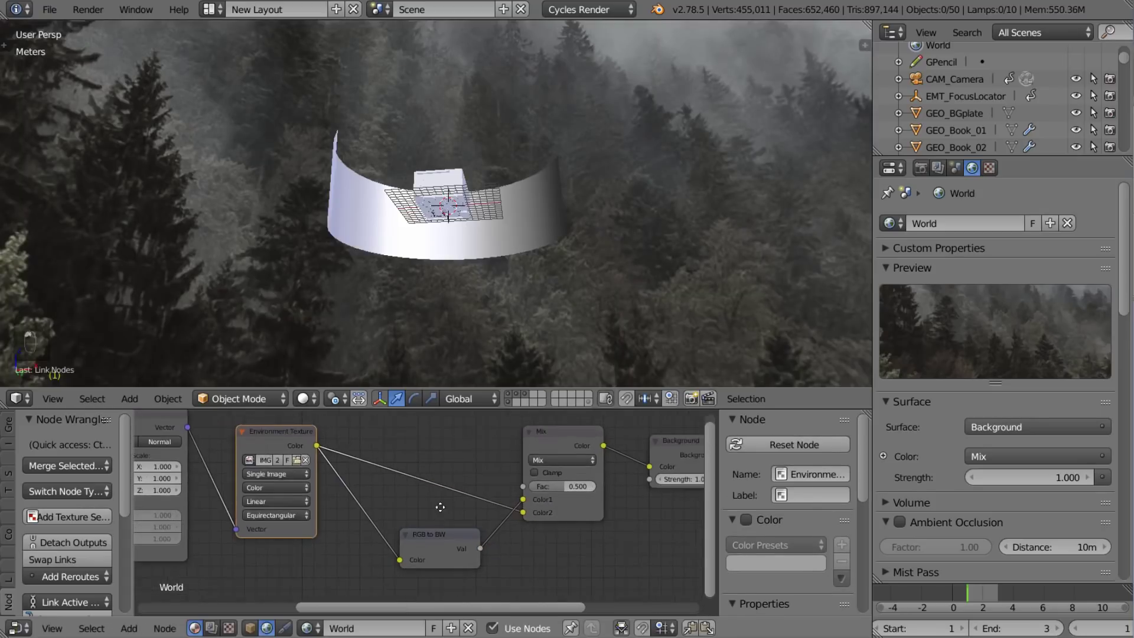
pyautogui.click(443, 501)
pyautogui.press('shift+a')
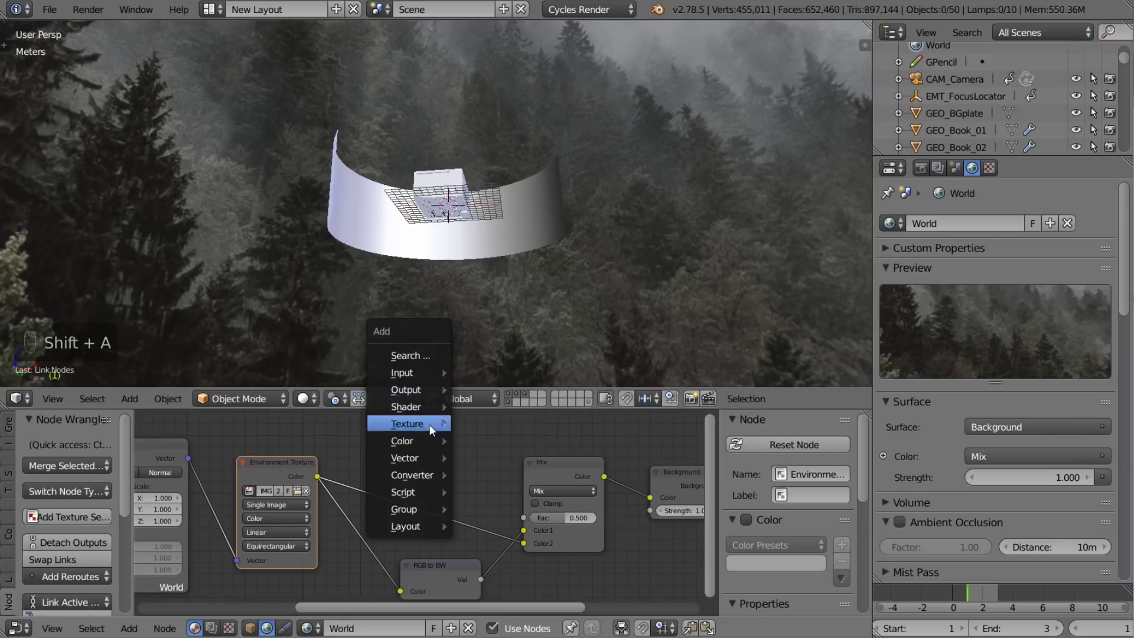
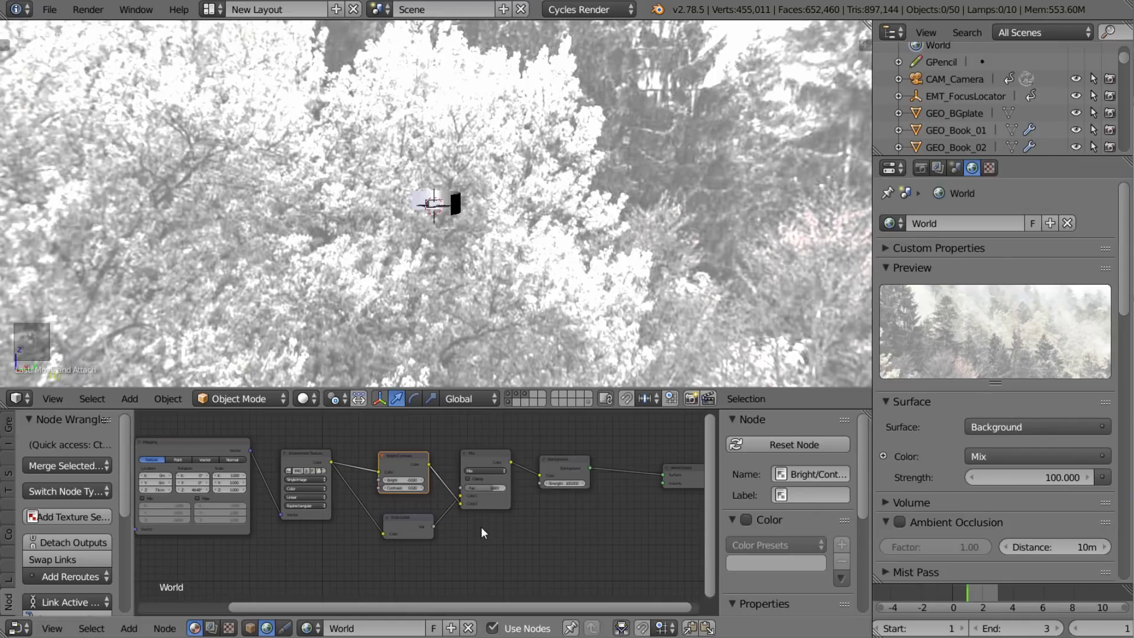
# Return to solid shading, leave the camera view and add an Area lamp
pyautogui.press('n')
pyautogui.press('KP_0')
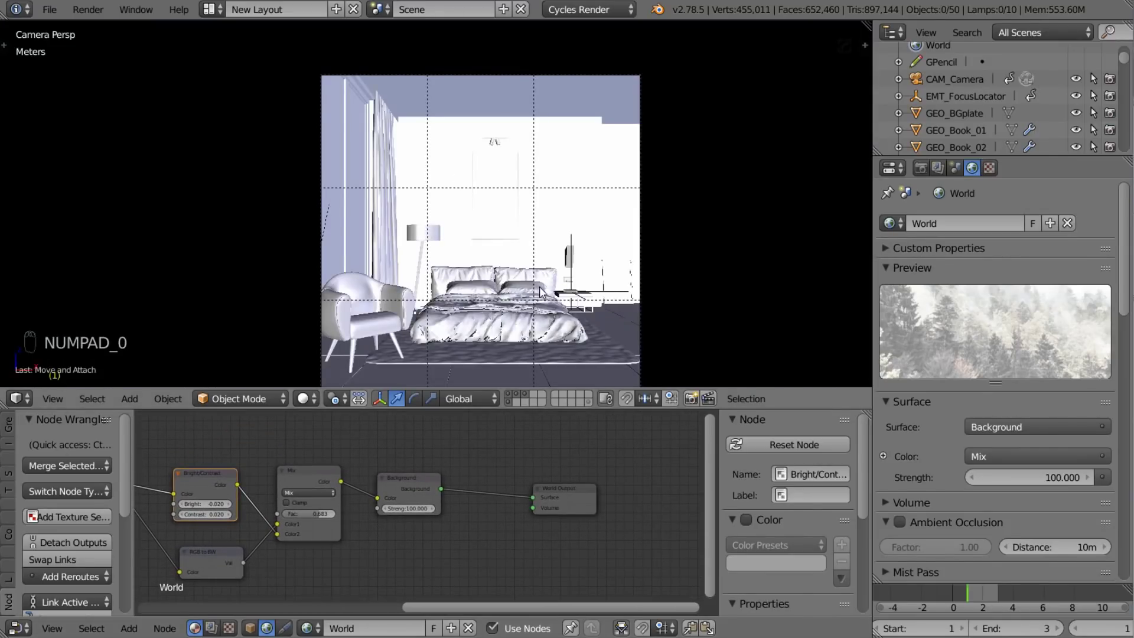
pyautogui.press('shift+a')
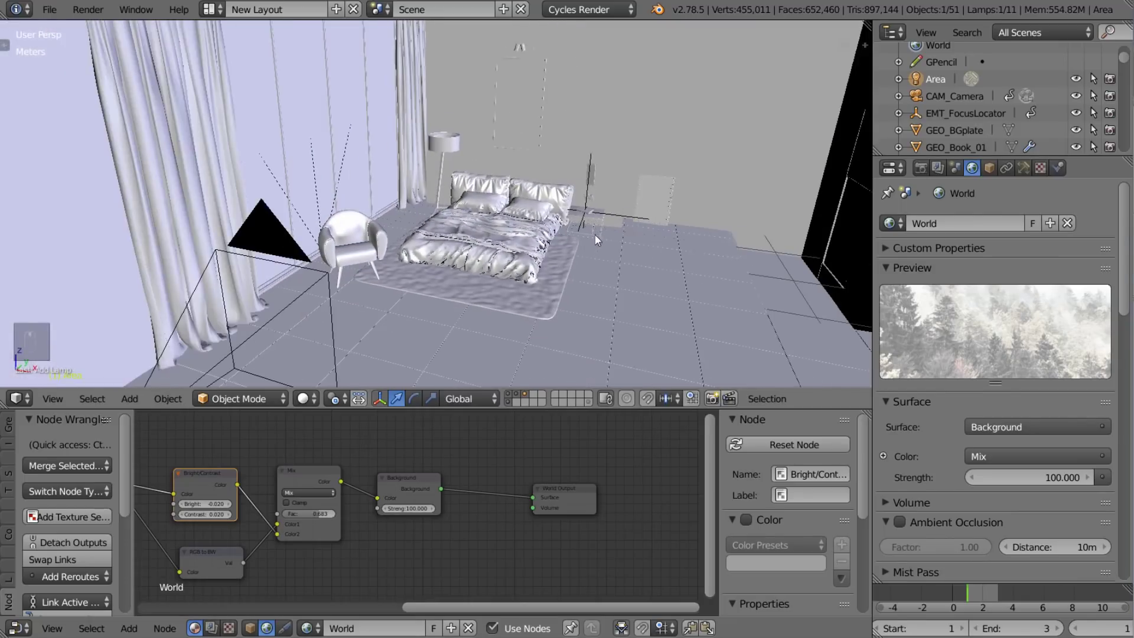
# Show the scene in wireframe and switch to a top orthographic view of the floor plan
pyautogui.press('KP_Decimal')
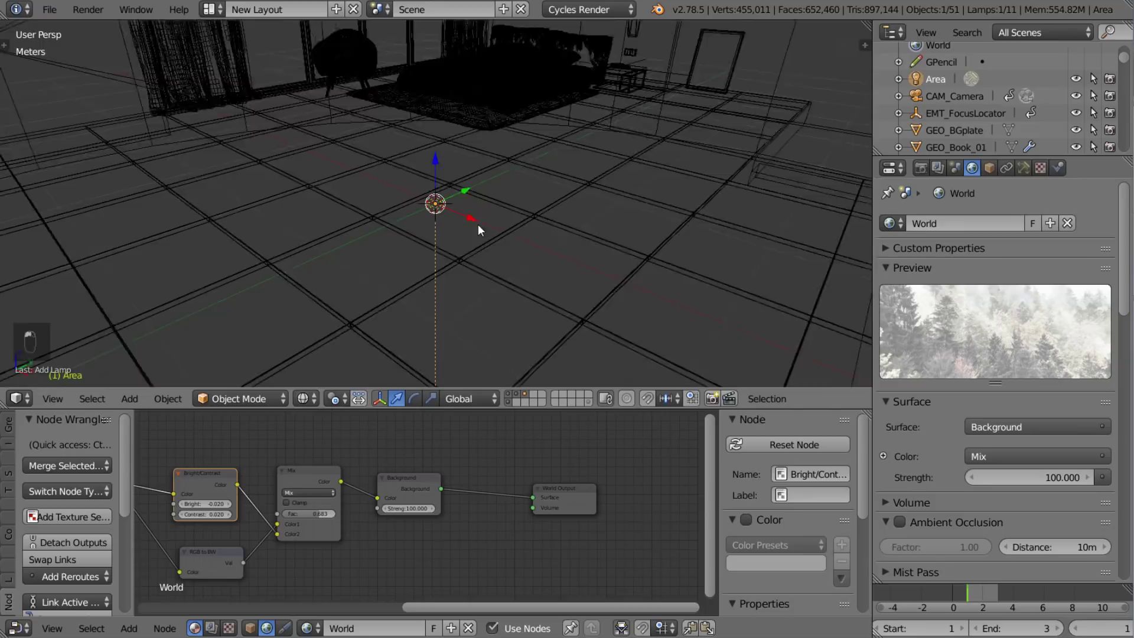
pyautogui.press('KP_7')
pyautogui.press('KP_5')
pyautogui.press('g')
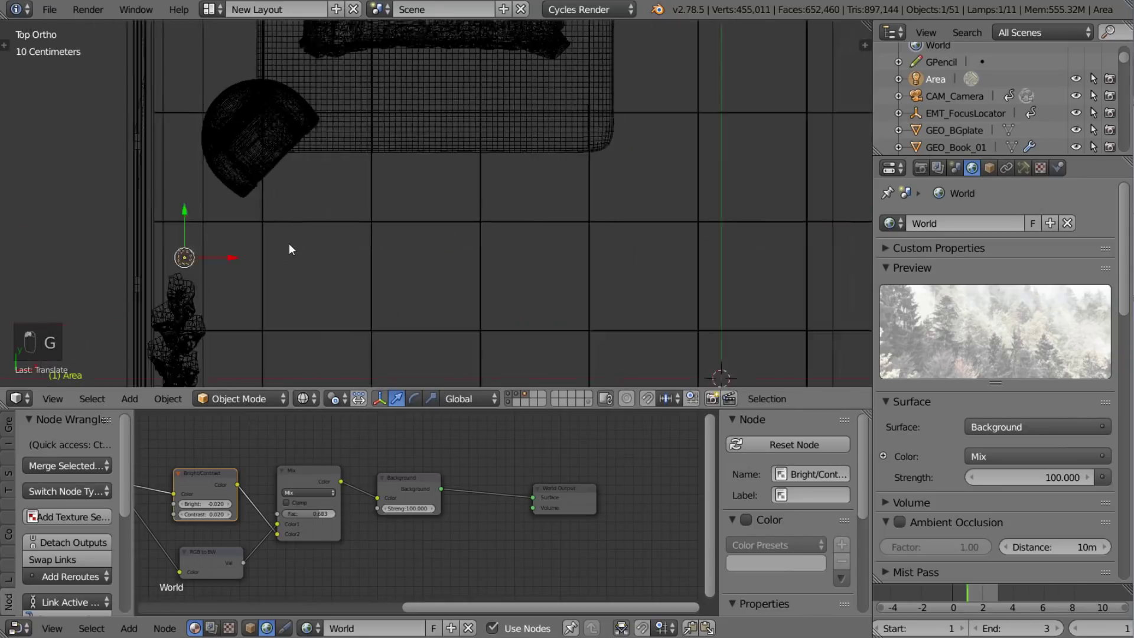
# Set the area lamp's Y rotation to -90° and raise its Z location in the transform sidebar
pyautogui.press('n')
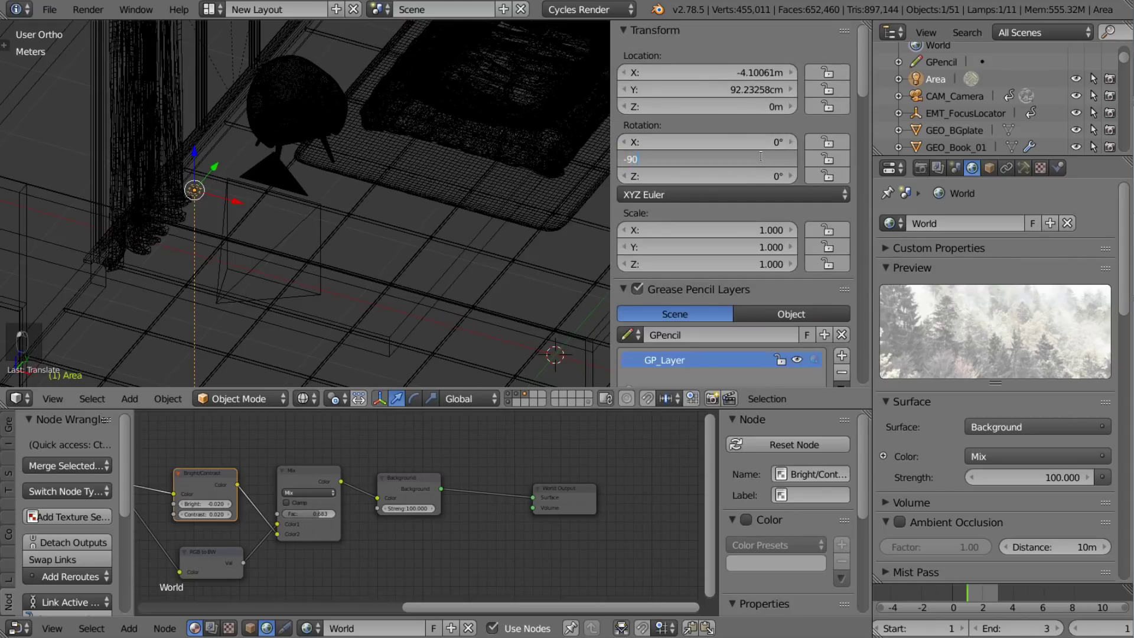
pyautogui.moveTo(355, 194); pyautogui.dragTo(389, 176)
pyautogui.press('KP_1')
pyautogui.press('g')
pyautogui.click(294, 178)
pyautogui.press('KP_3')
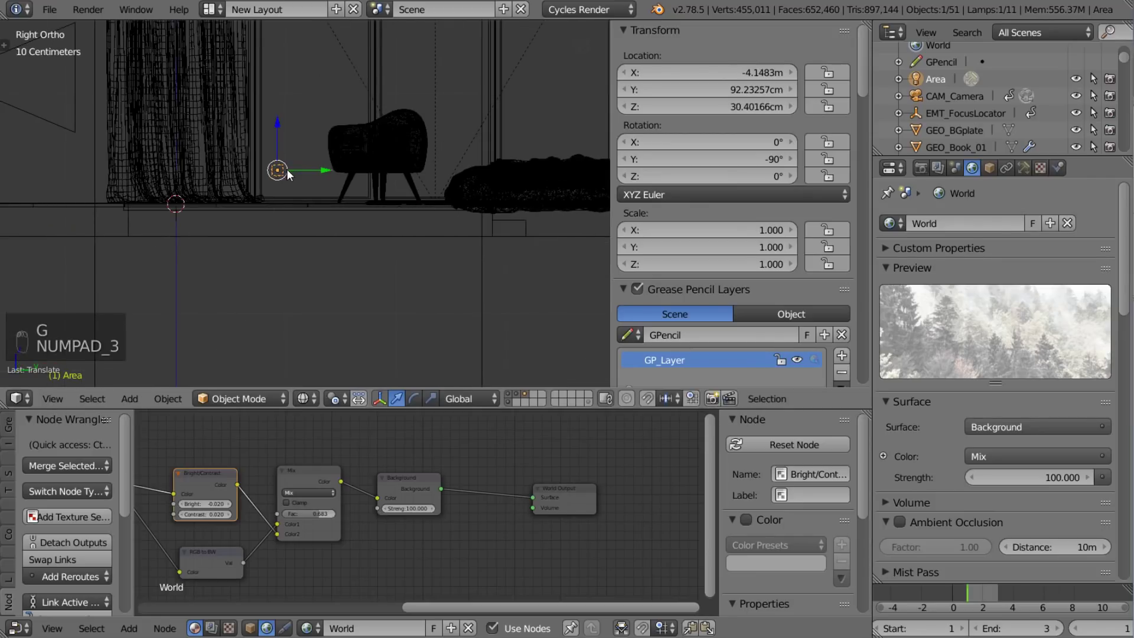
# Move the lamp over the first window panel, sized 3.65 m by 1.05 m with Portal enabled
pyautogui.press('n')
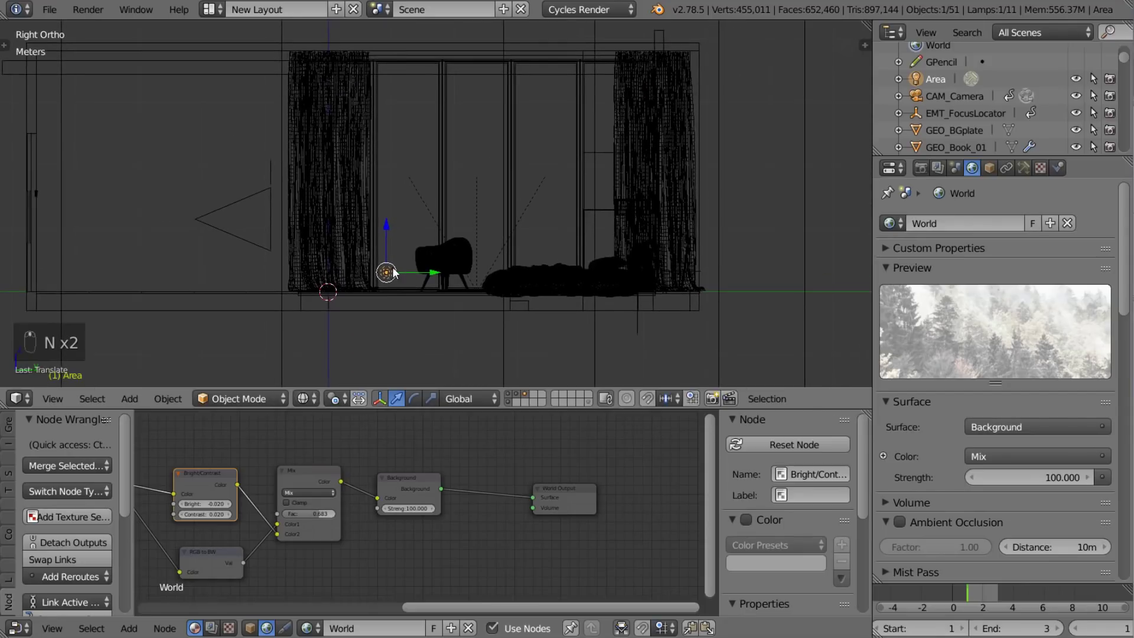
pyautogui.press('g')
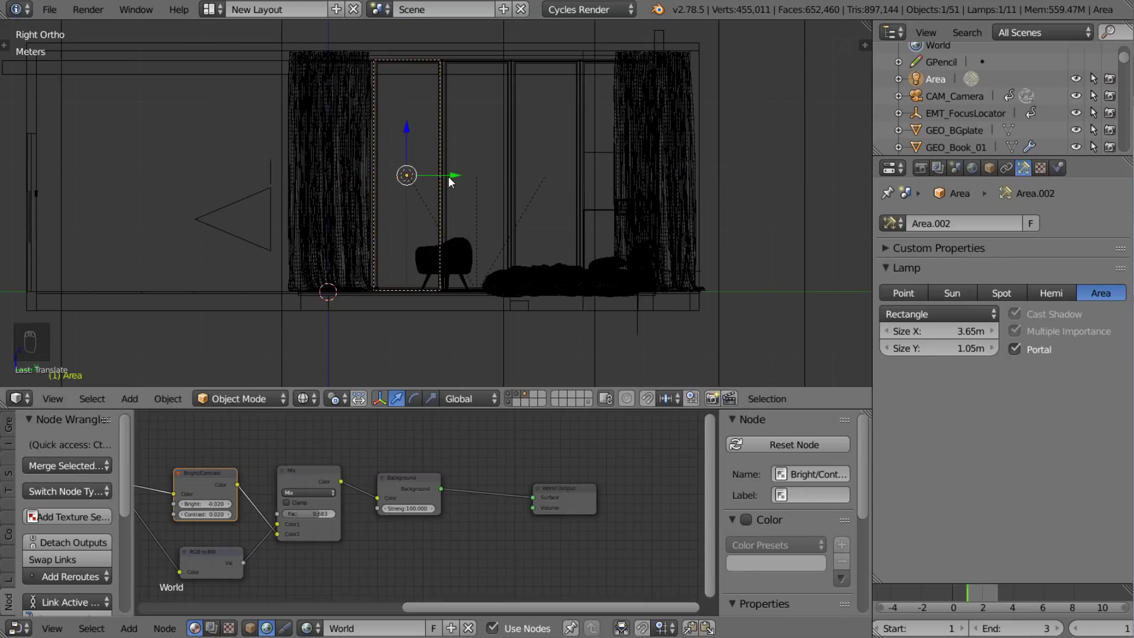
# Duplicate the portal lamp three times onto the second, third and fourth window panels
pyautogui.press('alt+d')
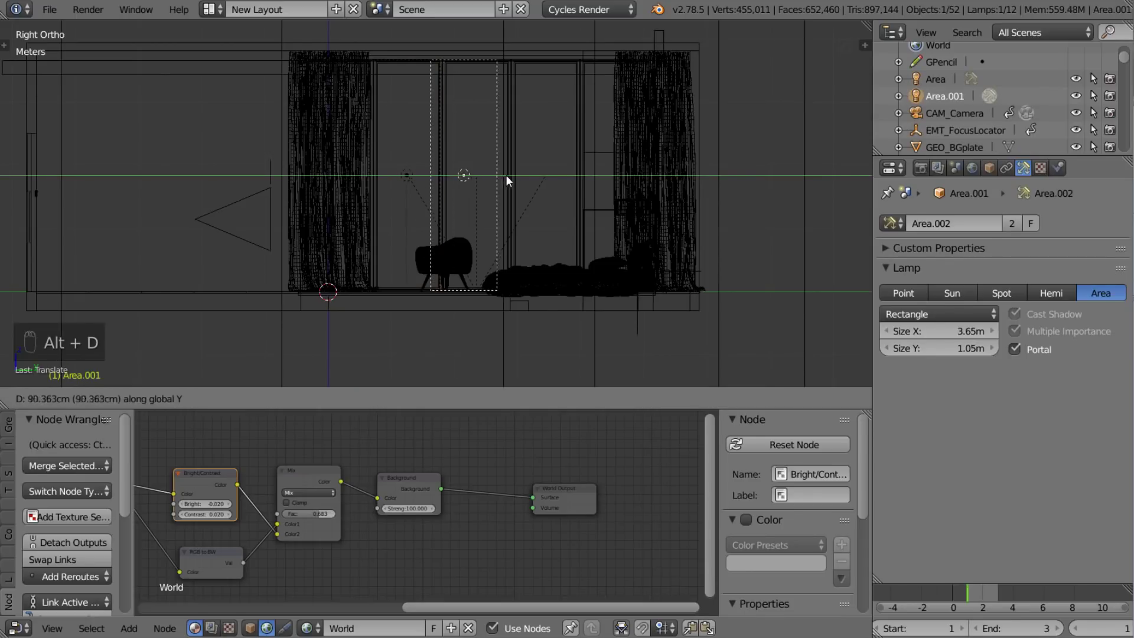
pyautogui.click(526, 186)
pyautogui.press('alt+d')
pyautogui.click(590, 192)
pyautogui.click(589, 192)
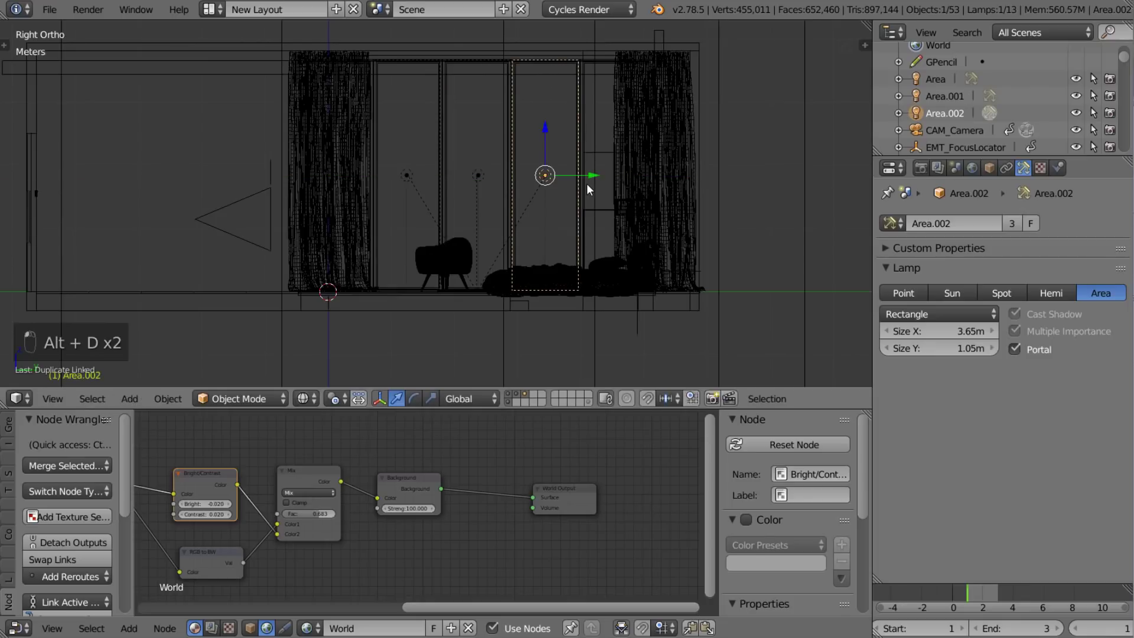
pyautogui.press('alt+d')
pyautogui.click(662, 197)
pyautogui.click(620, 202)
# Check the four portals from the top view and return to the camera view's shading choices
pyautogui.press('KP_7')
pyautogui.moveTo(393, 227); pyautogui.dragTo(434, 162)
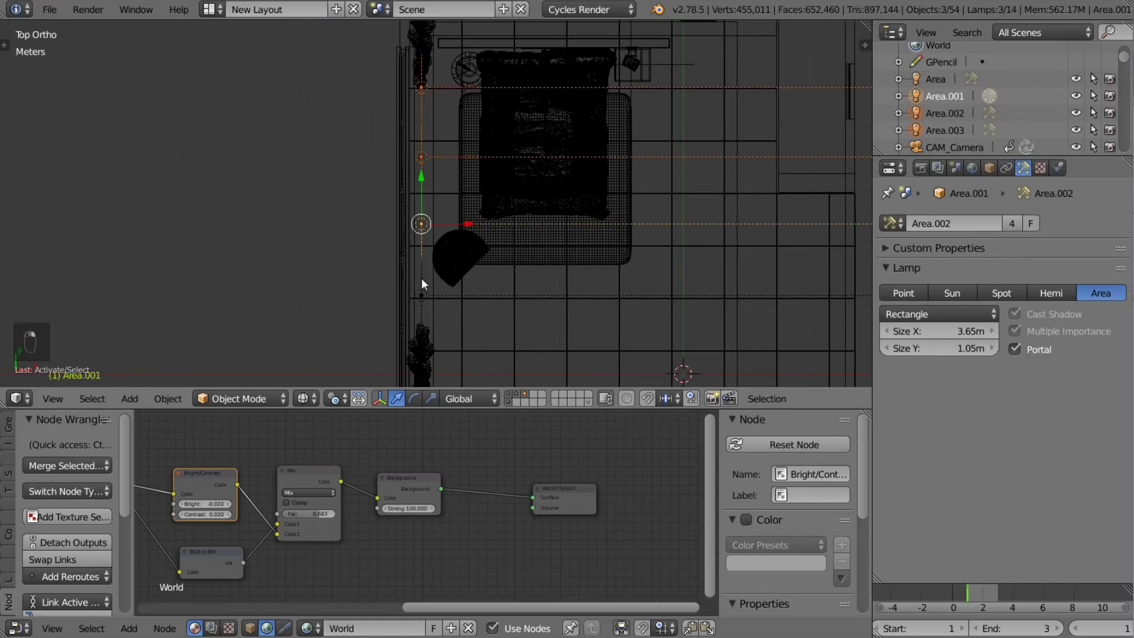
pyautogui.moveTo(517, 226); pyautogui.dragTo(494, 227)
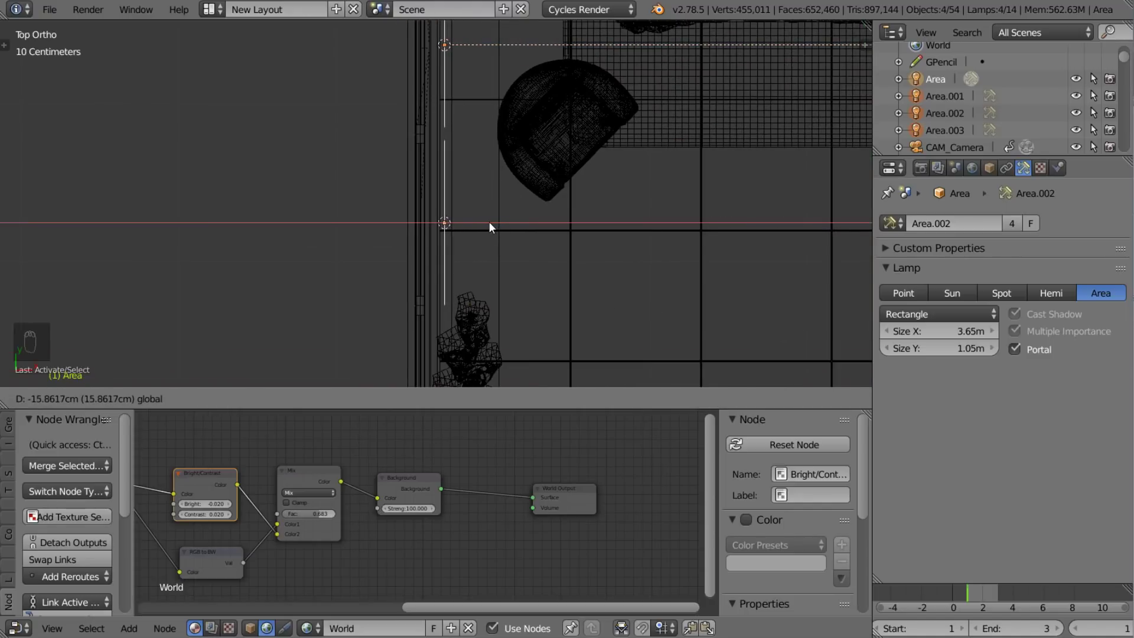
pyautogui.moveTo(599, 224); pyautogui.dragTo(485, 162)
pyautogui.middleClick(476, 156)
pyautogui.press('KP_0')
pyautogui.press('z')
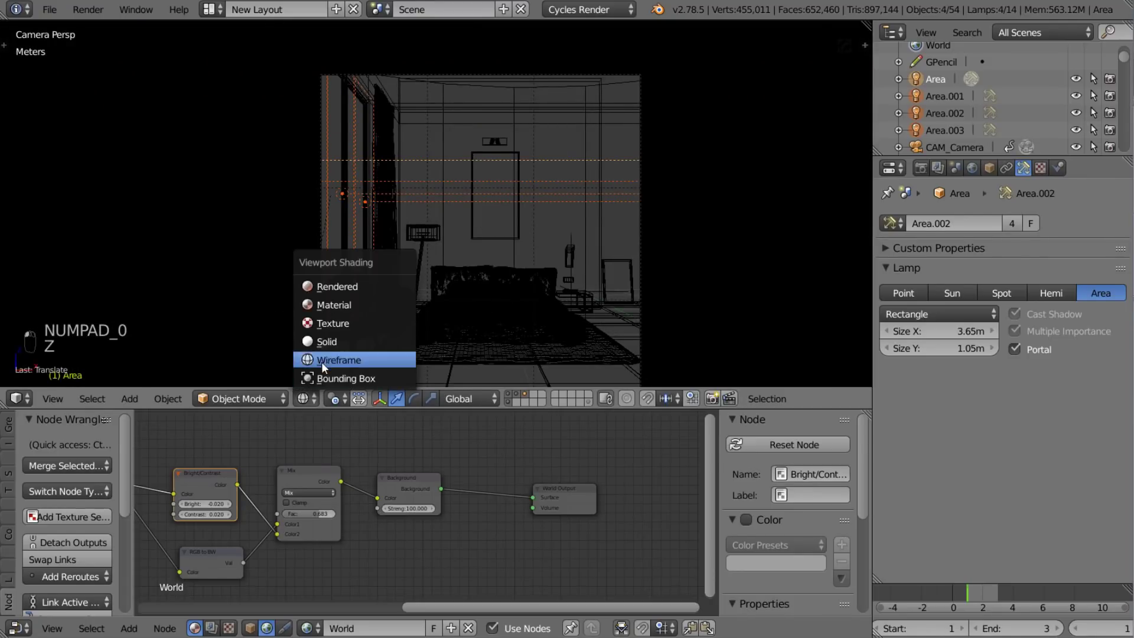
# Show the Render properties with Area.002's emission nodes and reframe the rendered preview
pyautogui.press('a')
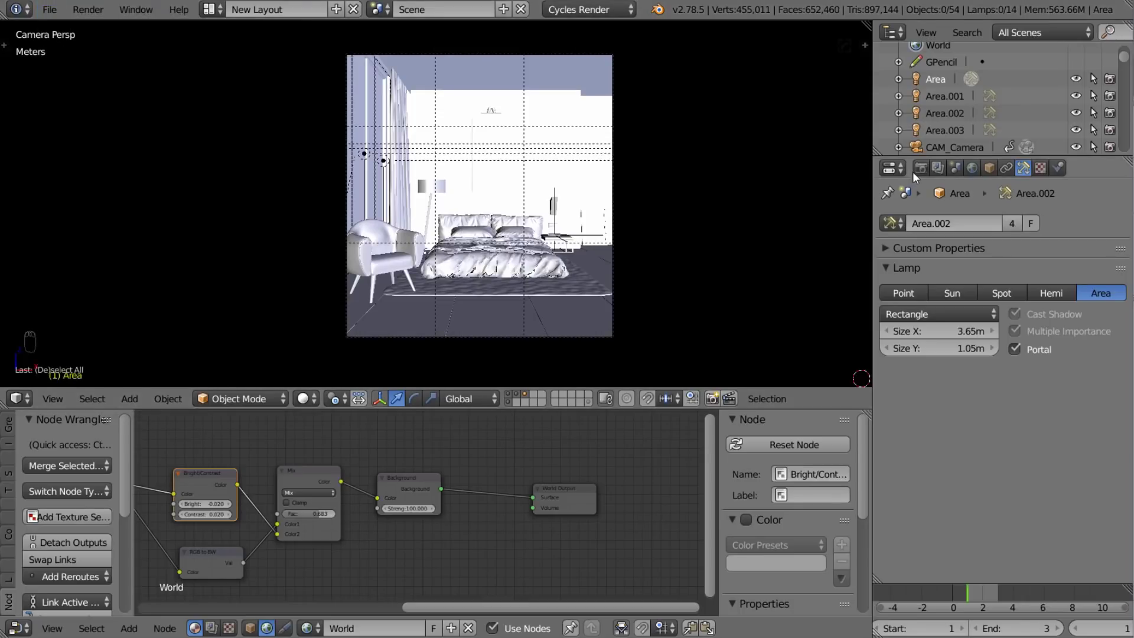
pyautogui.moveTo(917, 179); pyautogui.dragTo(946, 253)
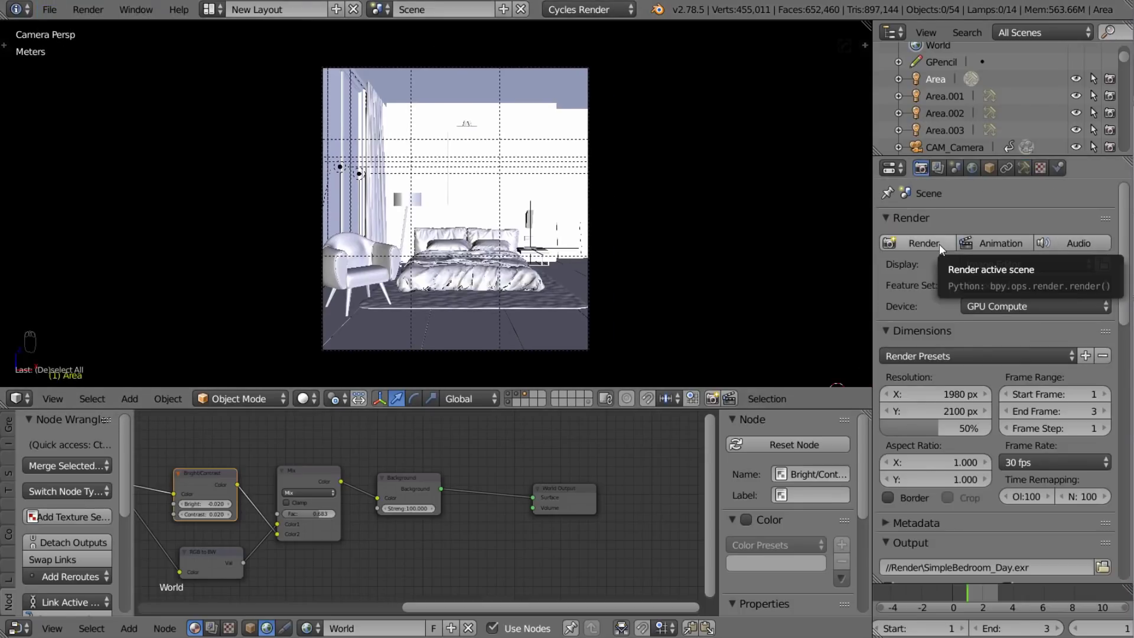
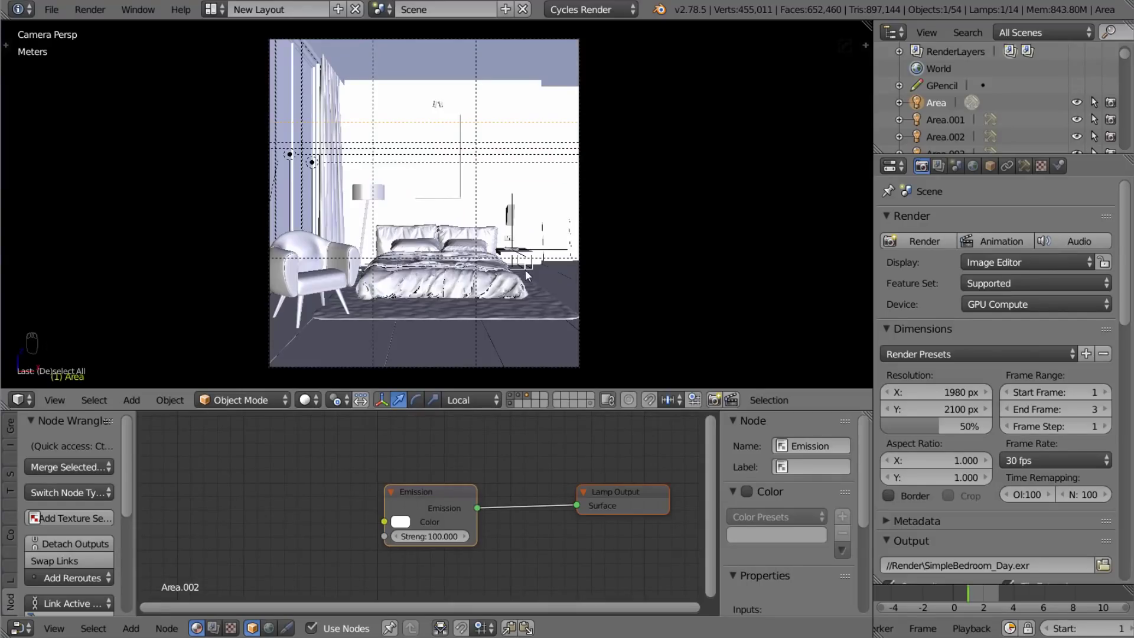
# Add a Point lamp, switch to wireframe and locate it with the transform sidebar shown
pyautogui.press('shift+a')
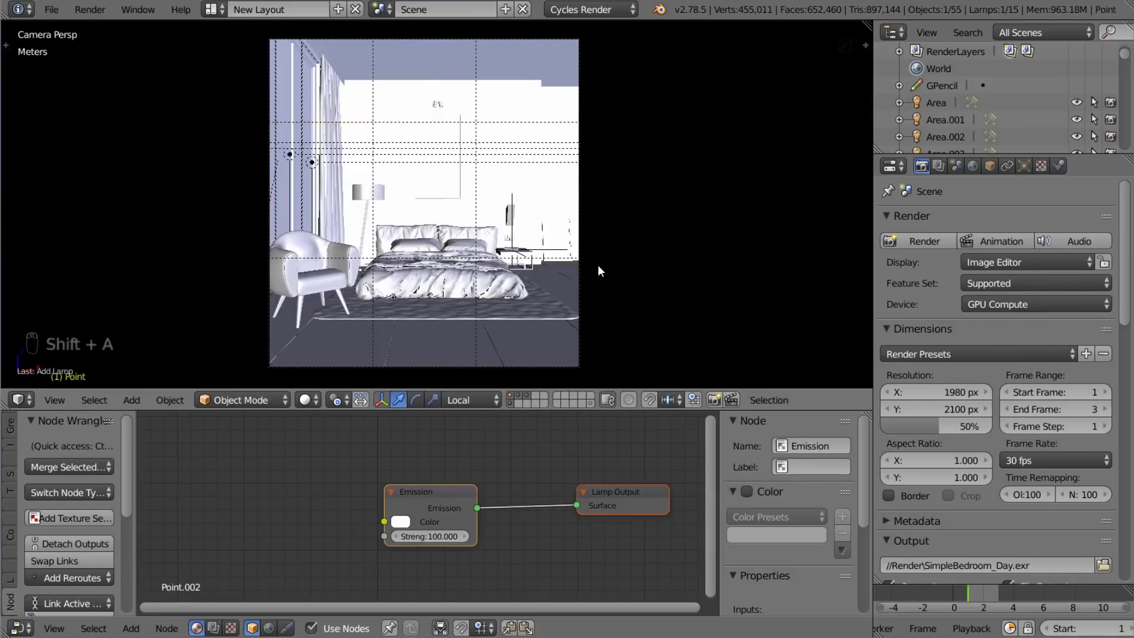
pyautogui.press('z')
pyautogui.moveTo(318, 411); pyautogui.dragTo(534, 253)
pyautogui.middleClick(522, 272)
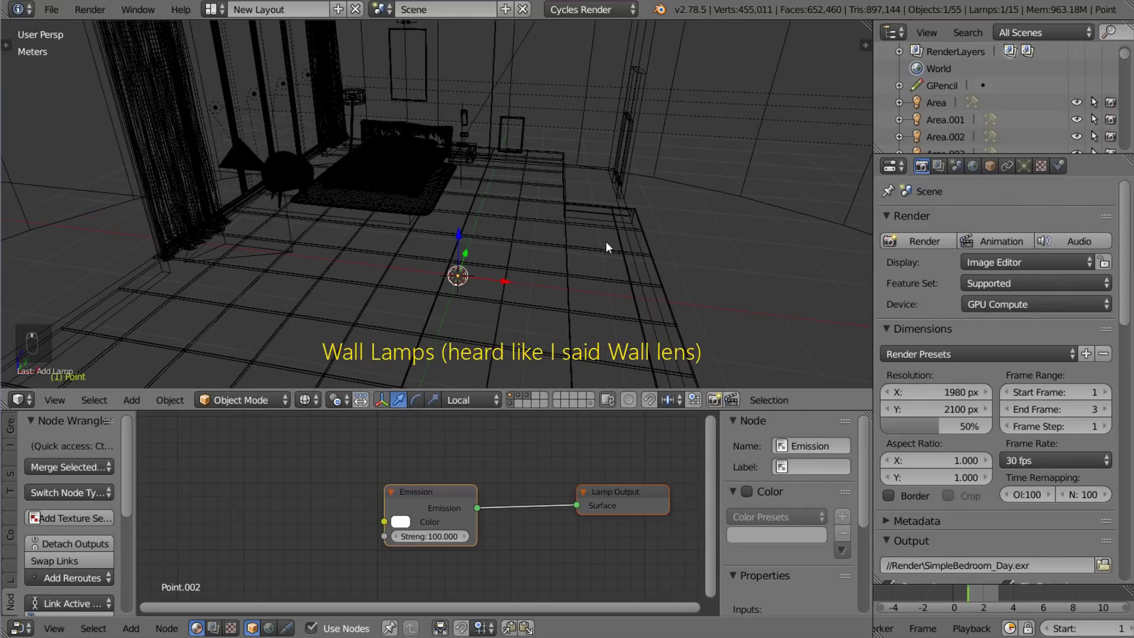
pyautogui.press('n')
pyautogui.middleClick(639, 190)
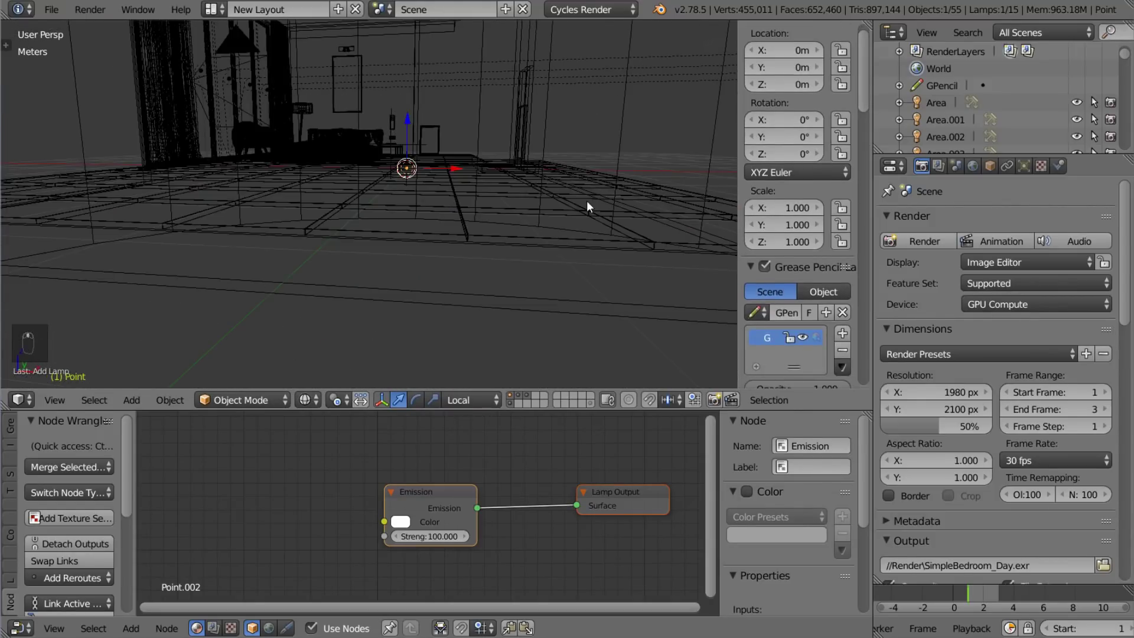
# Move the point lamp up against the bedroom wall in the orthographic front view
pyautogui.press('KP_5')
pyautogui.press('KP_1')
pyautogui.press('g')
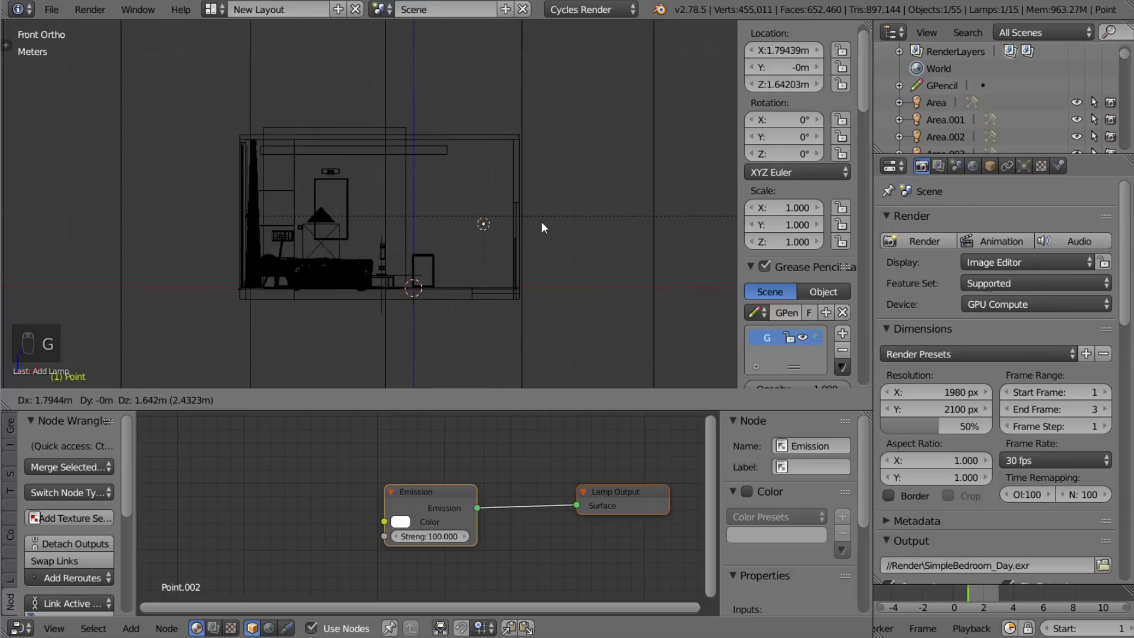
pyautogui.moveTo(548, 230); pyautogui.dragTo(519, 233)
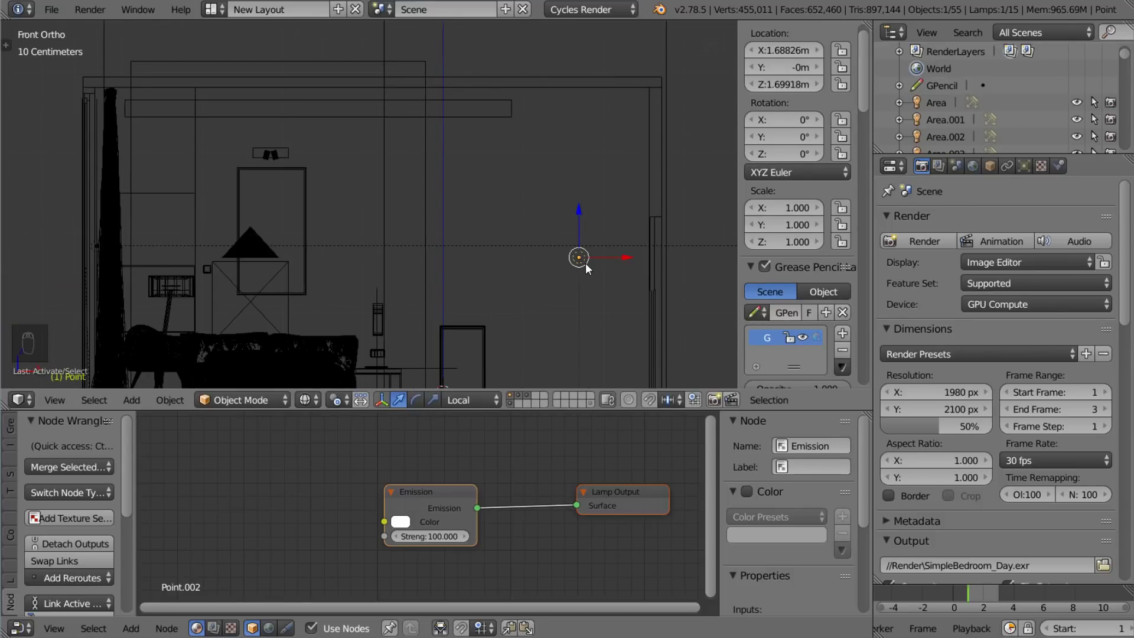
pyautogui.press('KP_7')
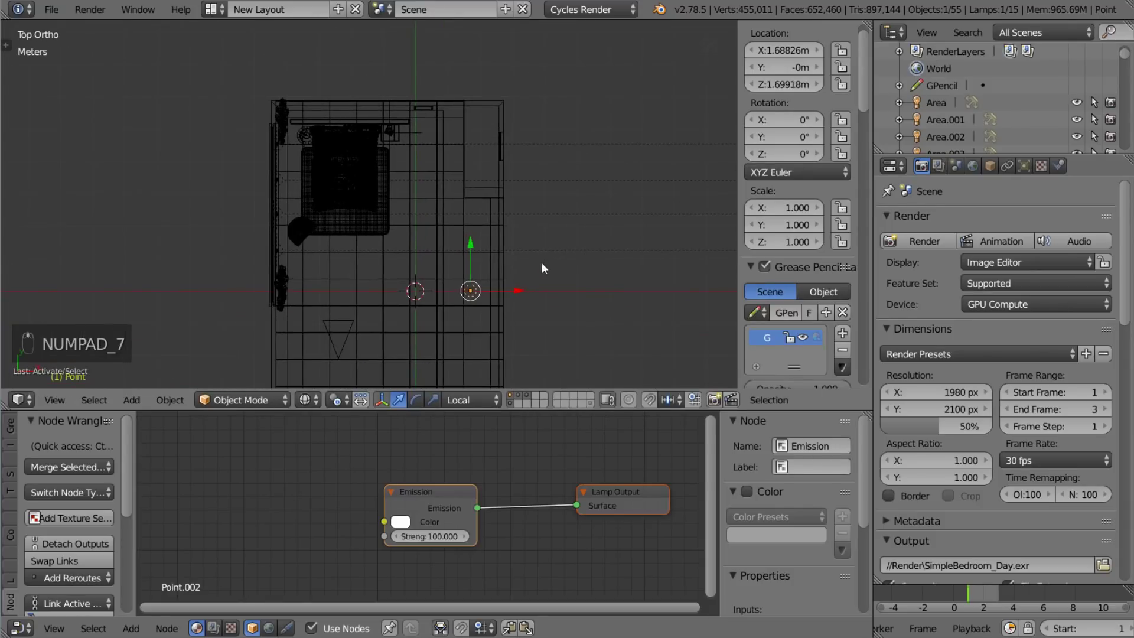
# Slide the wall lamp sideways into place and raise it to about 2.43 m
pyautogui.press('g')
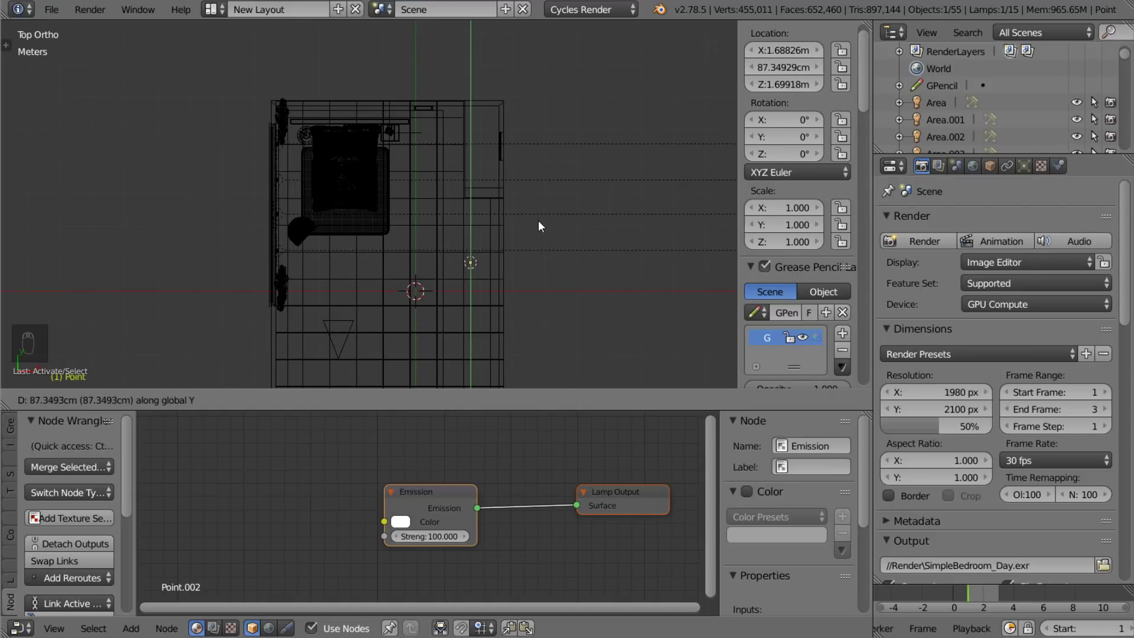
pyautogui.click(544, 229)
pyautogui.press('KP_1')
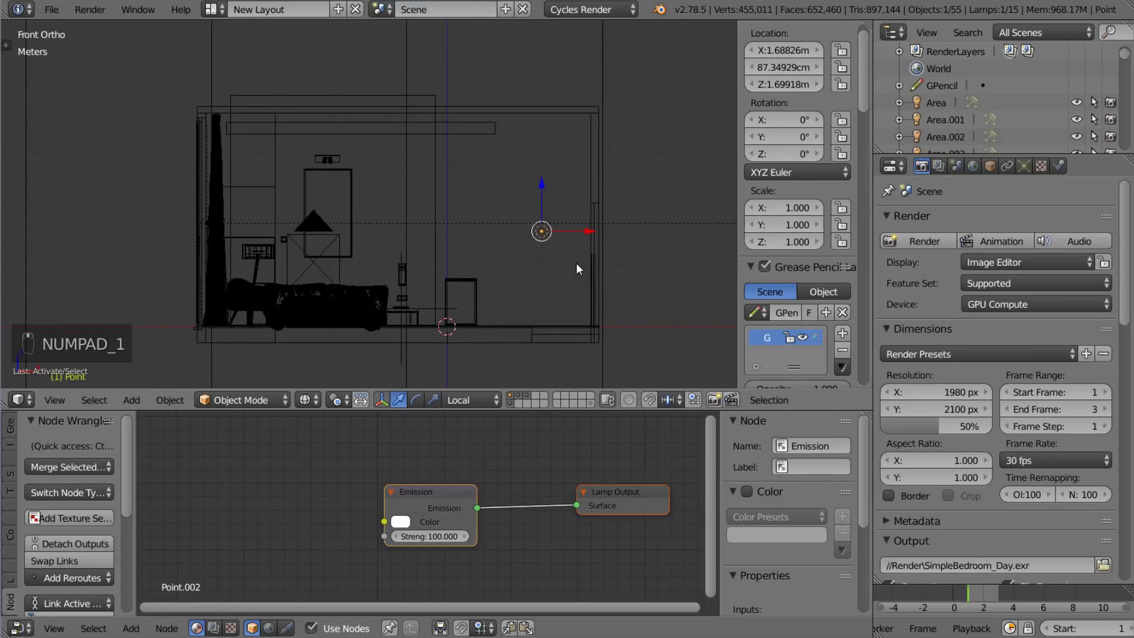
pyautogui.press('g')
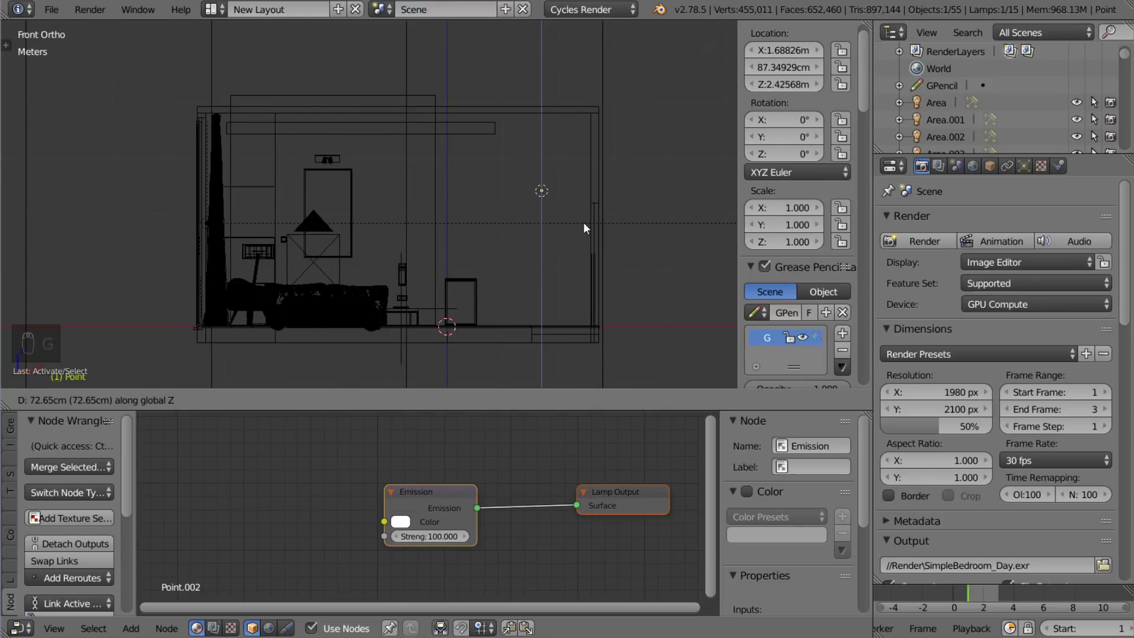
pyautogui.moveTo(587, 227); pyautogui.dragTo(1031, 174)
pyautogui.middleClick(1032, 175)
# Drive the lamp's emission colour with a Blackbody node at 8500 K
pyautogui.moveTo(953, 453); pyautogui.dragTo(954, 453)
pyautogui.moveTo(953, 453); pyautogui.dragTo(1123, 548)
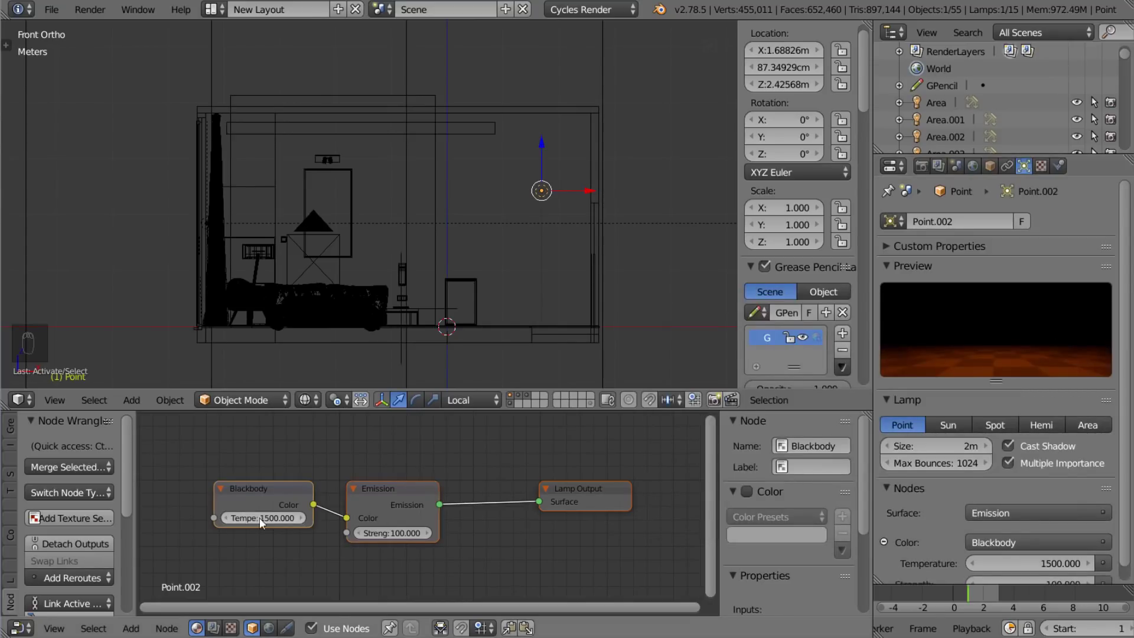
pyautogui.press('KP_0')
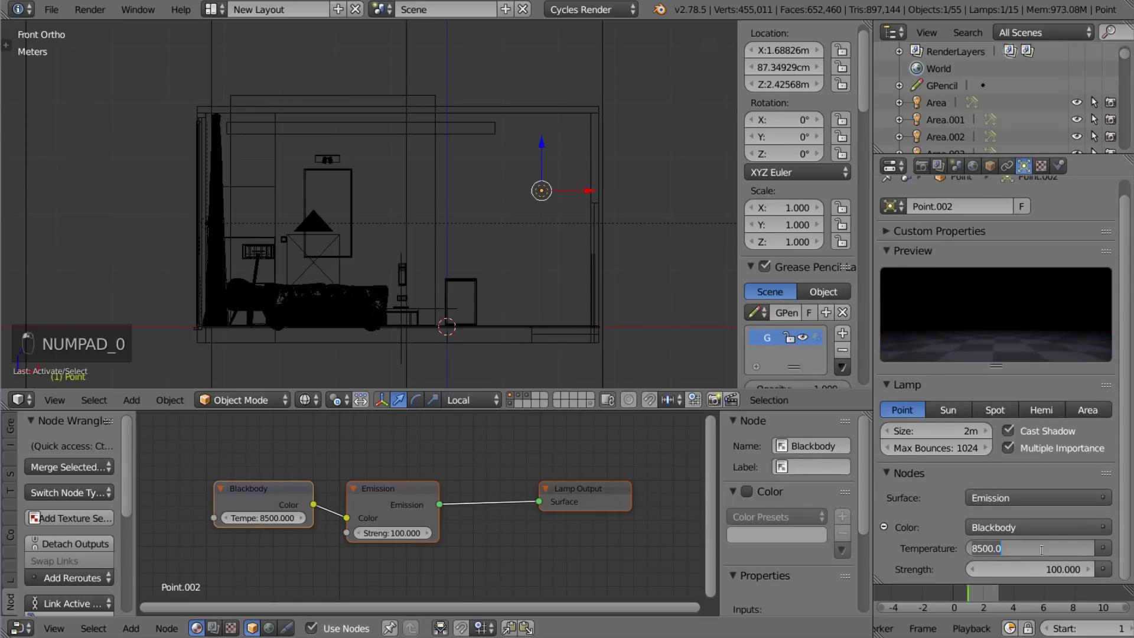
# Pan across the room to a top-down view of the bedside area
pyautogui.middleClick(508, 225)
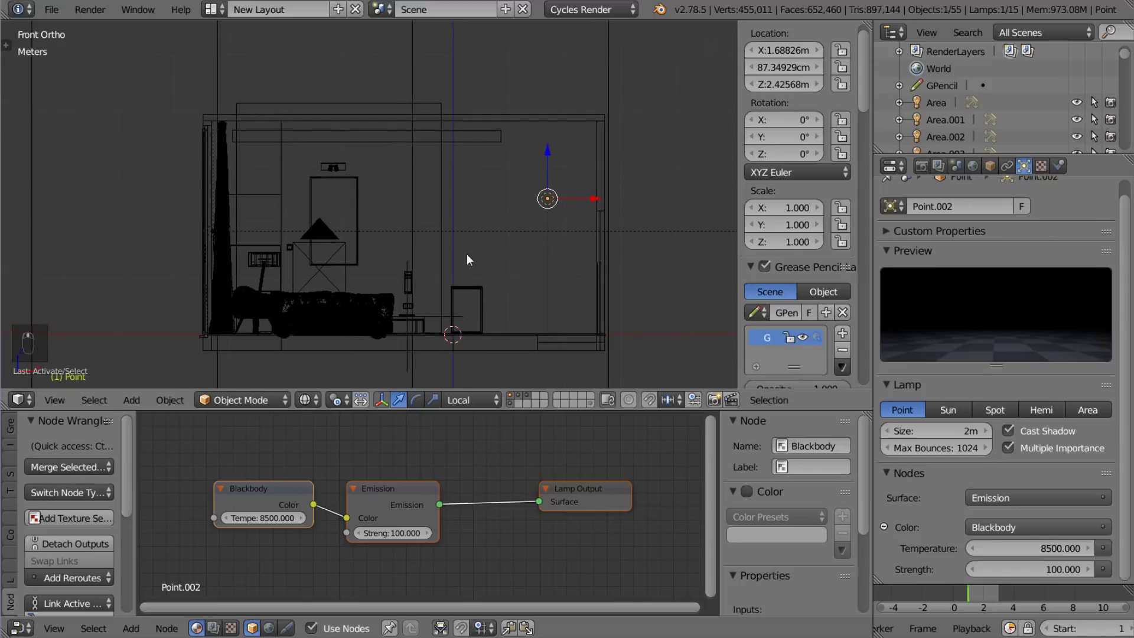
pyautogui.middleClick(381, 268)
pyautogui.middleClick(417, 313)
pyautogui.press('KP_7')
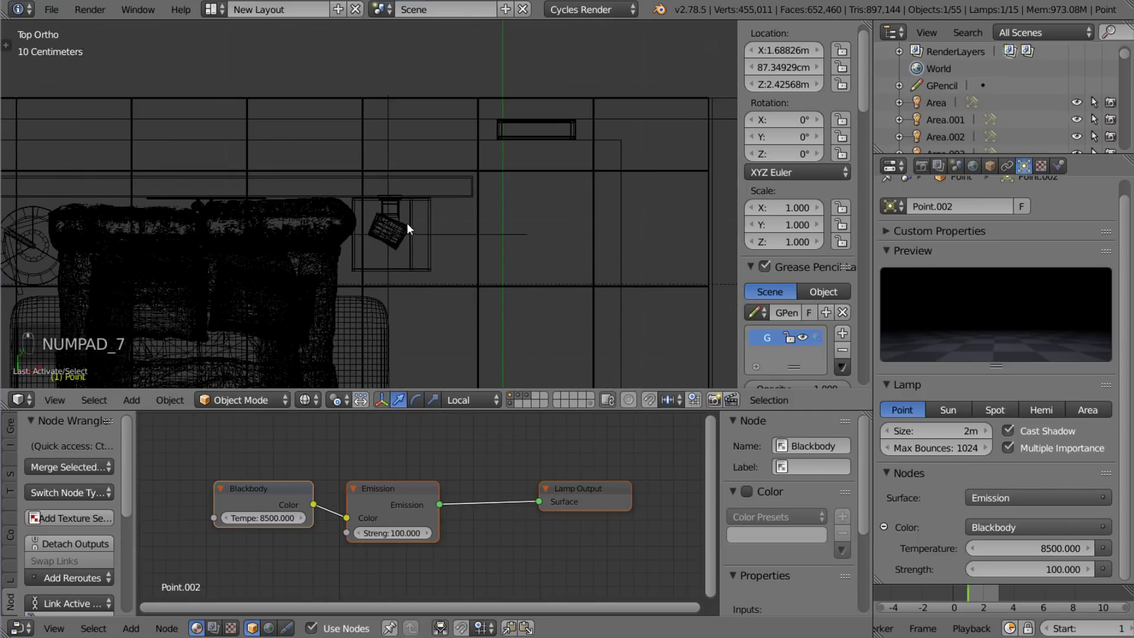
# Add a new Area lamp and lift it up to the bedside fixture
pyautogui.press('shift+a')
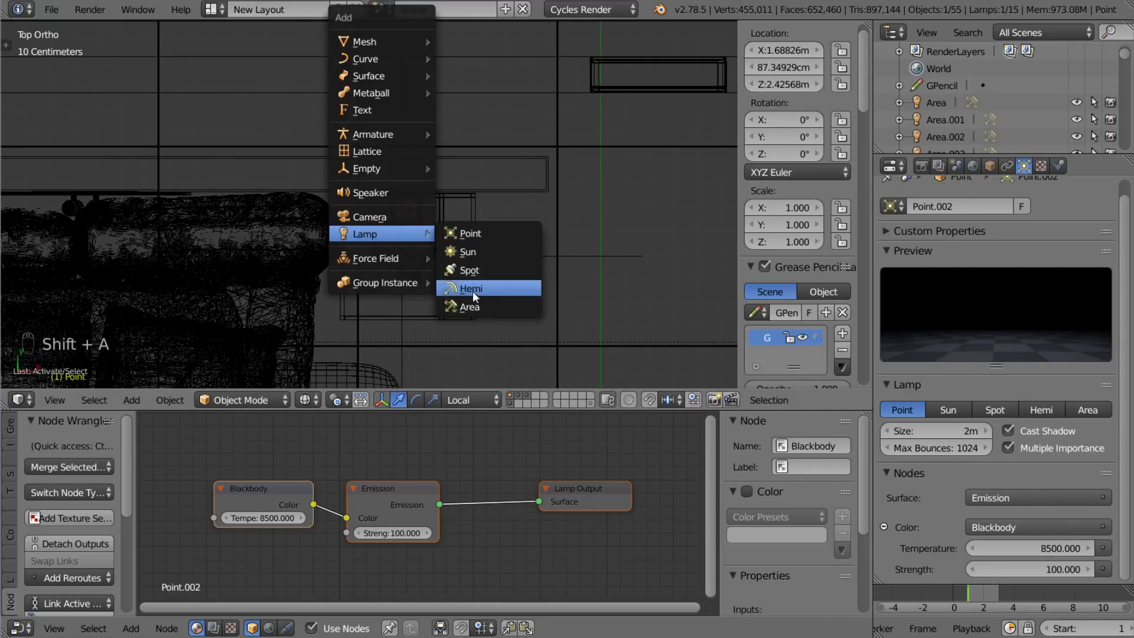
pyautogui.press('KP_3')
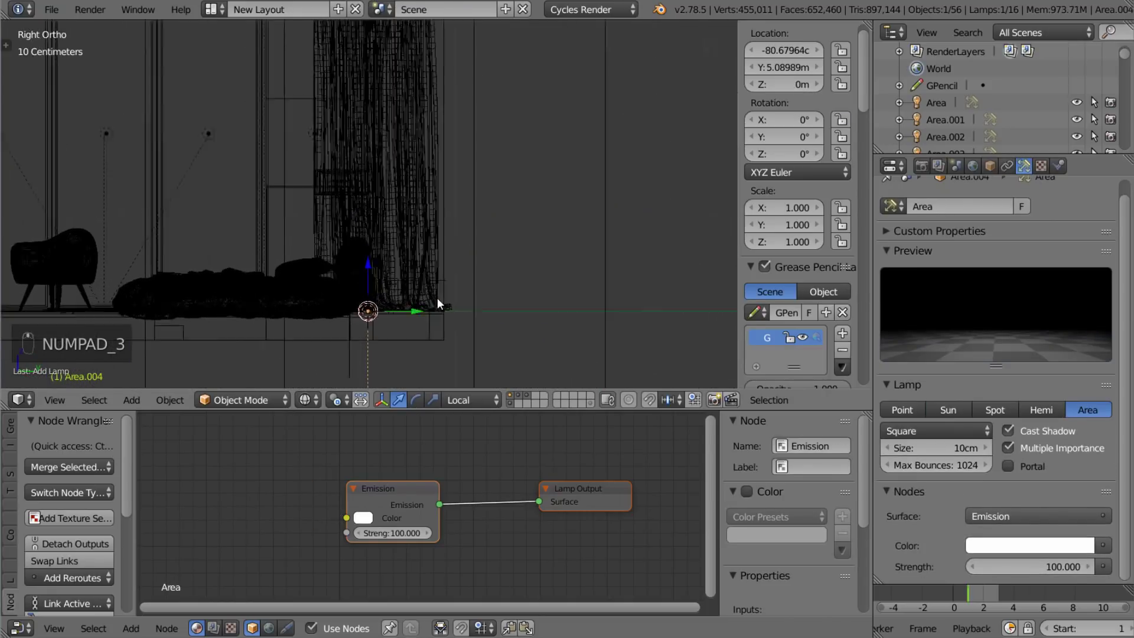
pyautogui.press('g')
pyautogui.moveTo(398, 239); pyautogui.dragTo(439, 264)
pyautogui.press('g')
# Tilt the area lamp about the X axis to match the fixture's angle
pyautogui.press('r')
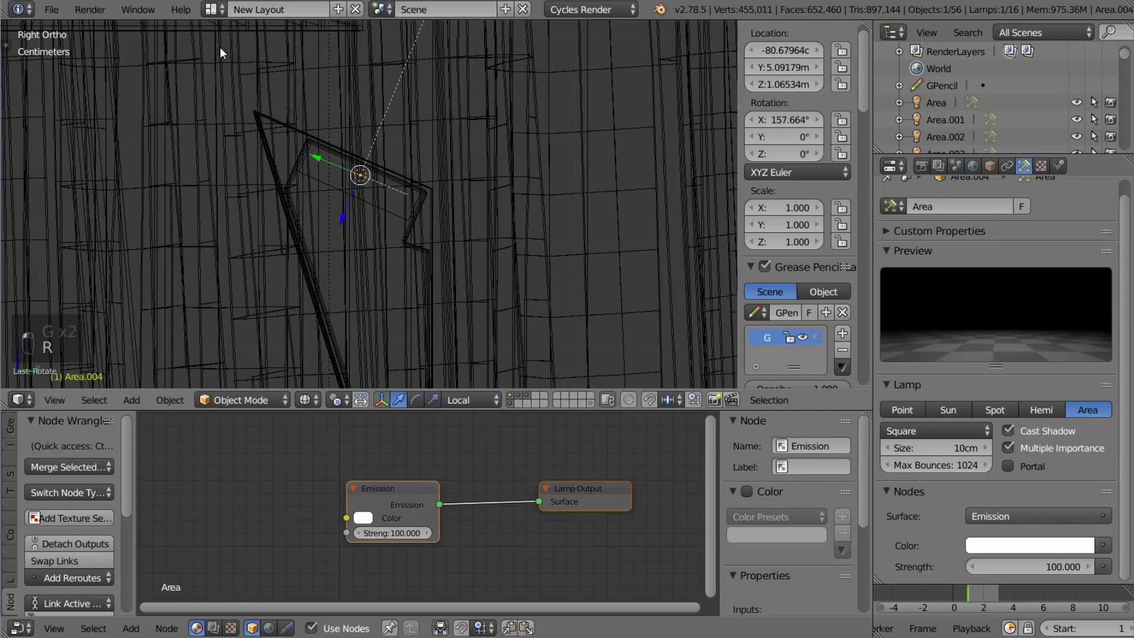
pyautogui.press('g')
pyautogui.press('r')
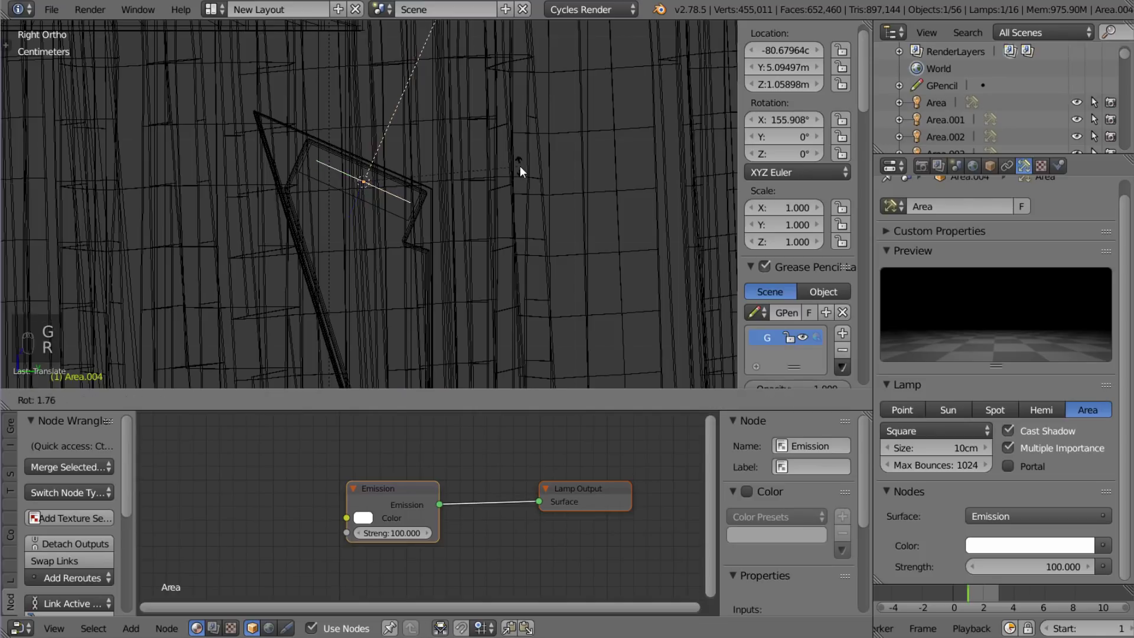
pyautogui.click(527, 194)
pyautogui.middleClick(516, 195)
pyautogui.click(503, 191)
pyautogui.middleClick(503, 192)
# Centre the lamp inside the fixture from orthographic views and shrink it to about 9.7 cm
pyautogui.press('g')
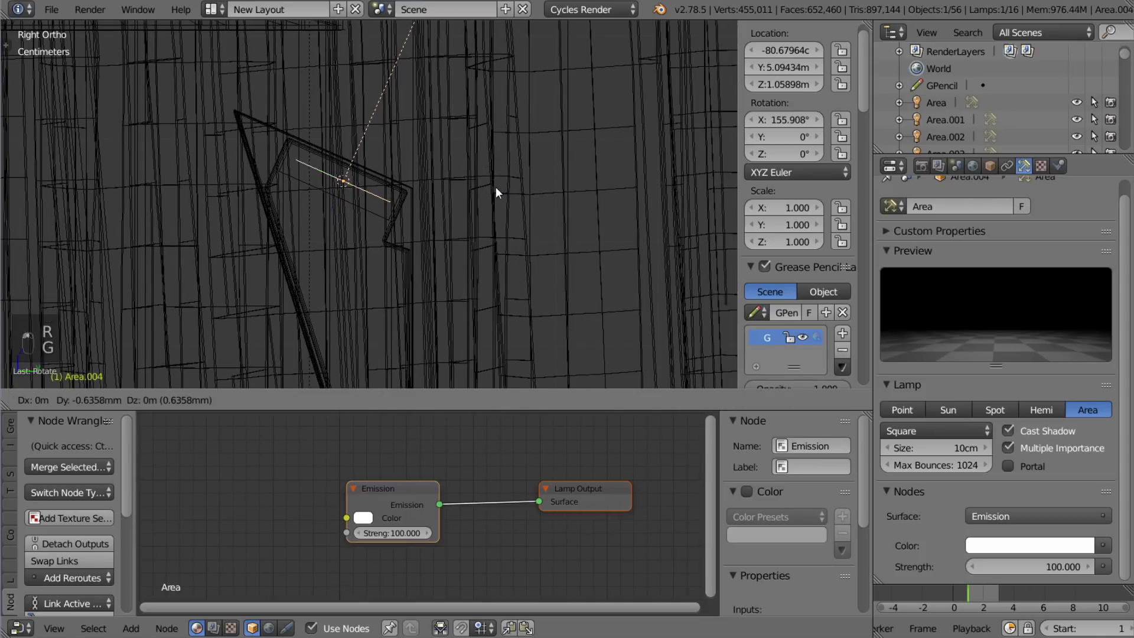
pyautogui.press('KP_1')
pyautogui.moveTo(585, 204); pyautogui.dragTo(517, 225)
pyautogui.press('g')
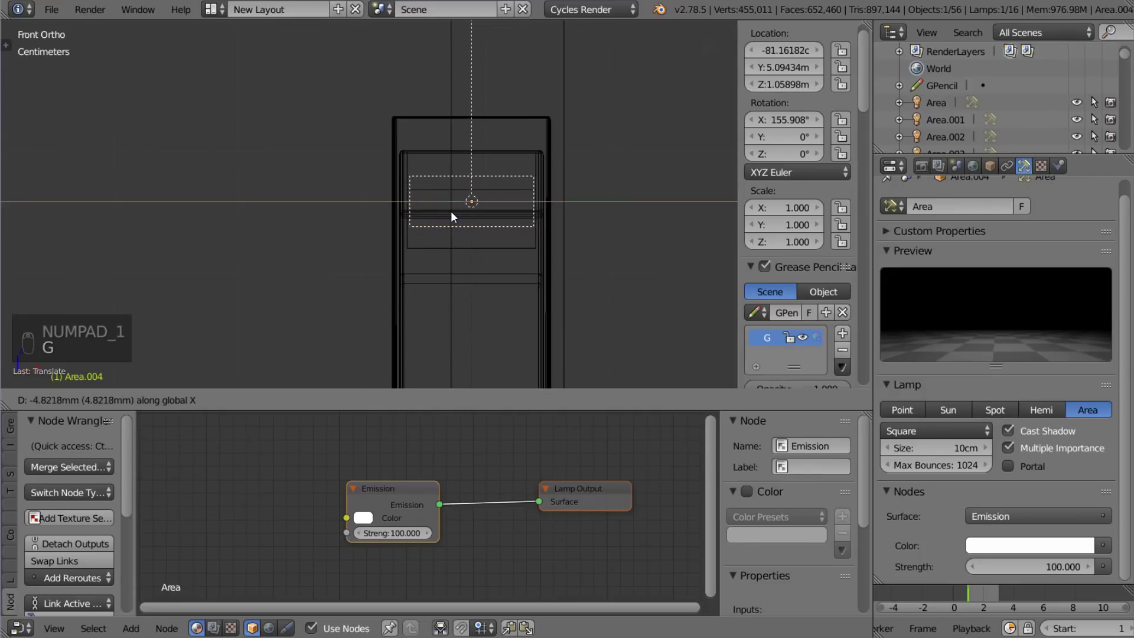
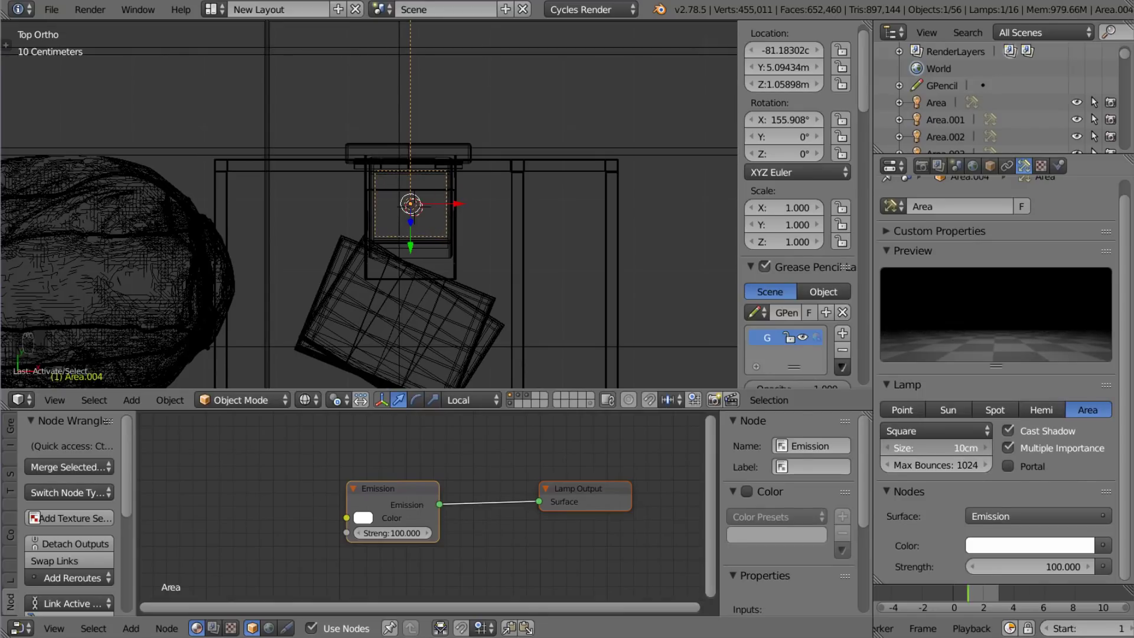
pyautogui.middleClick(379, 222)
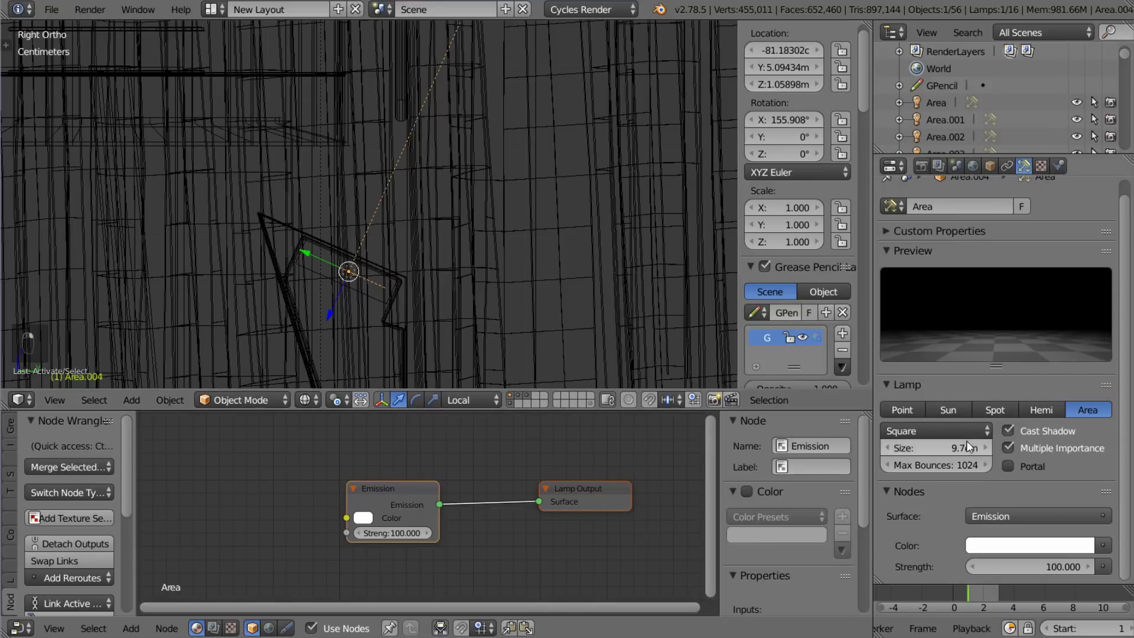
pyautogui.moveTo(1108, 553); pyautogui.dragTo(1024, 351)
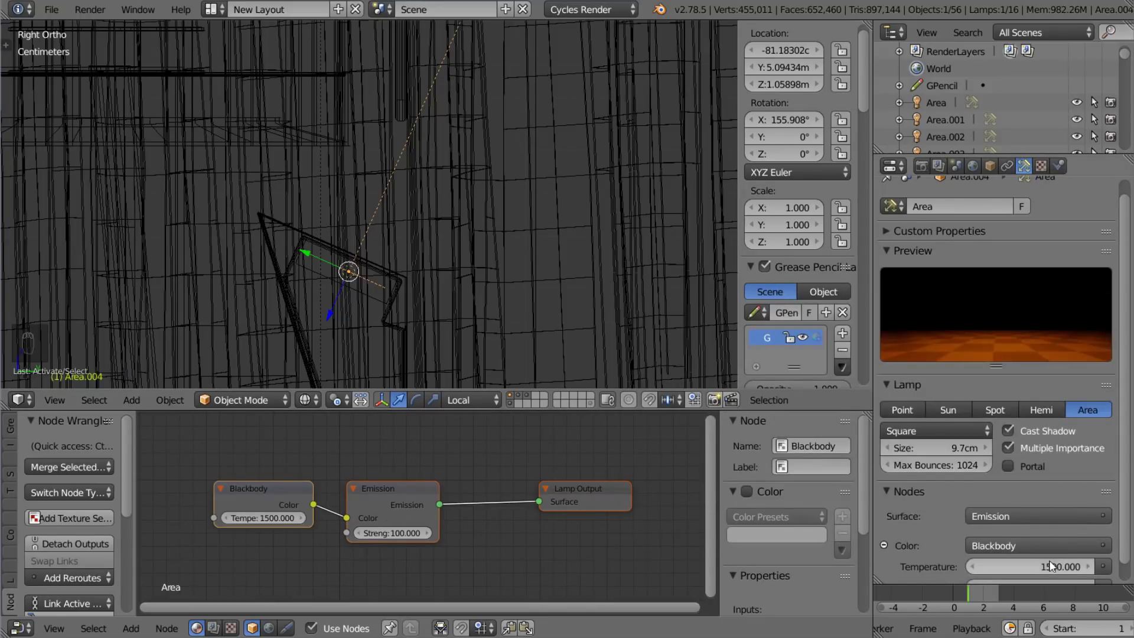
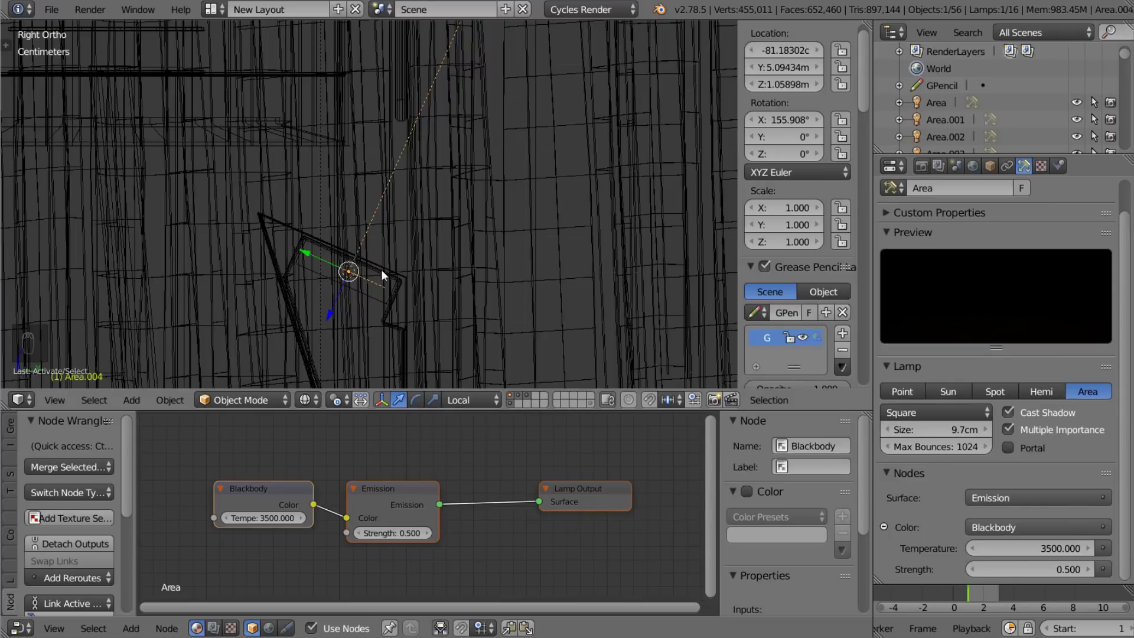
# Duplicate the bedside 3500 K area lamp into a second copy
pyautogui.moveTo(333, 280); pyautogui.dragTo(454, 304)
pyautogui.press('KP_1')
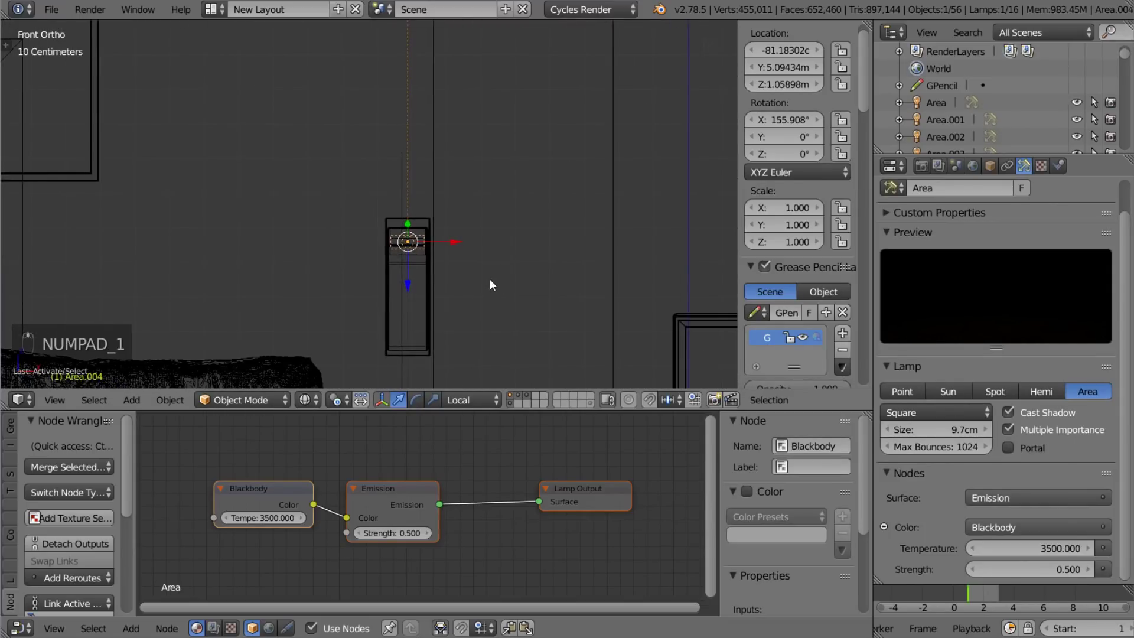
pyautogui.press('KP_3')
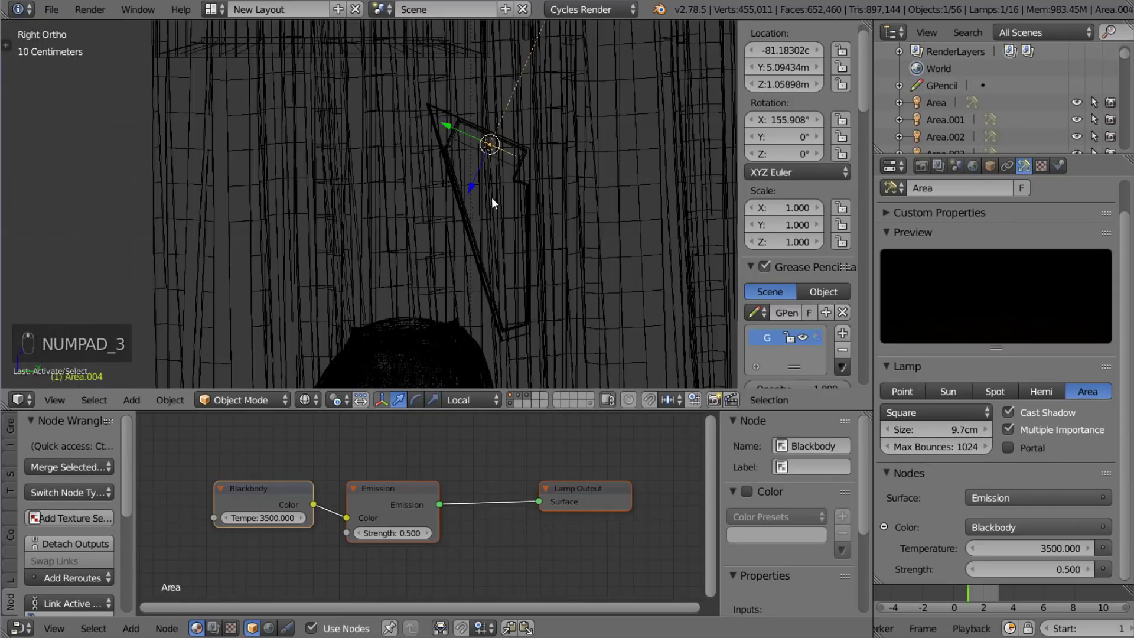
pyautogui.press('shift+d')
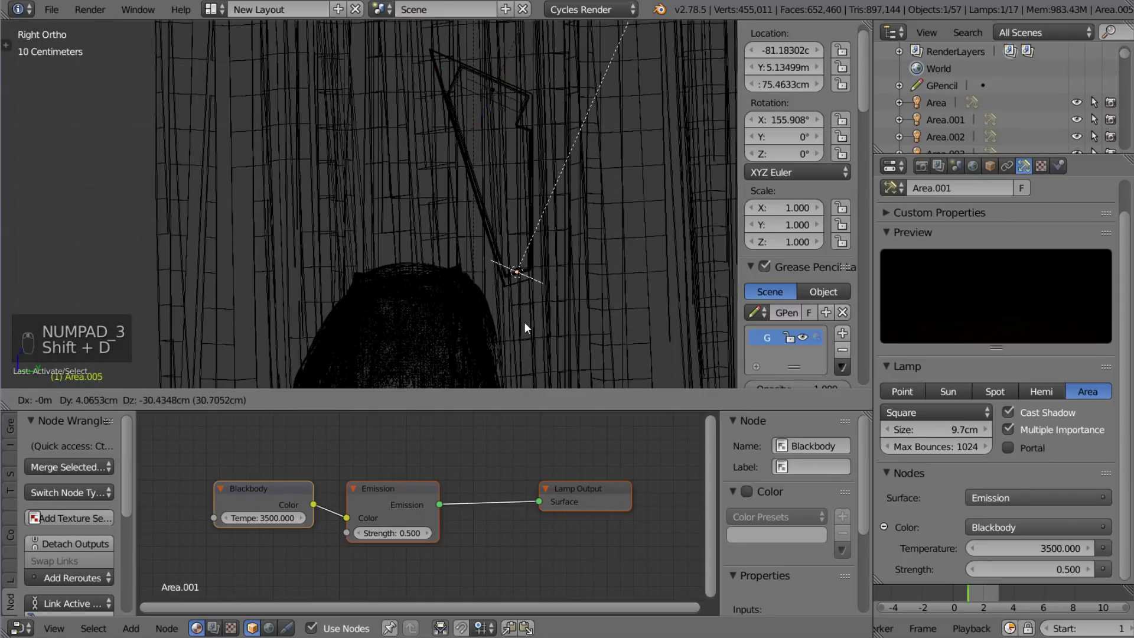
pyautogui.middleClick(529, 331)
pyautogui.moveTo(529, 333); pyautogui.dragTo(533, 286)
# Tilt the copy about 17° around X and lower it under the shelf edge to roughly 74.5 cm
pyautogui.press('r')
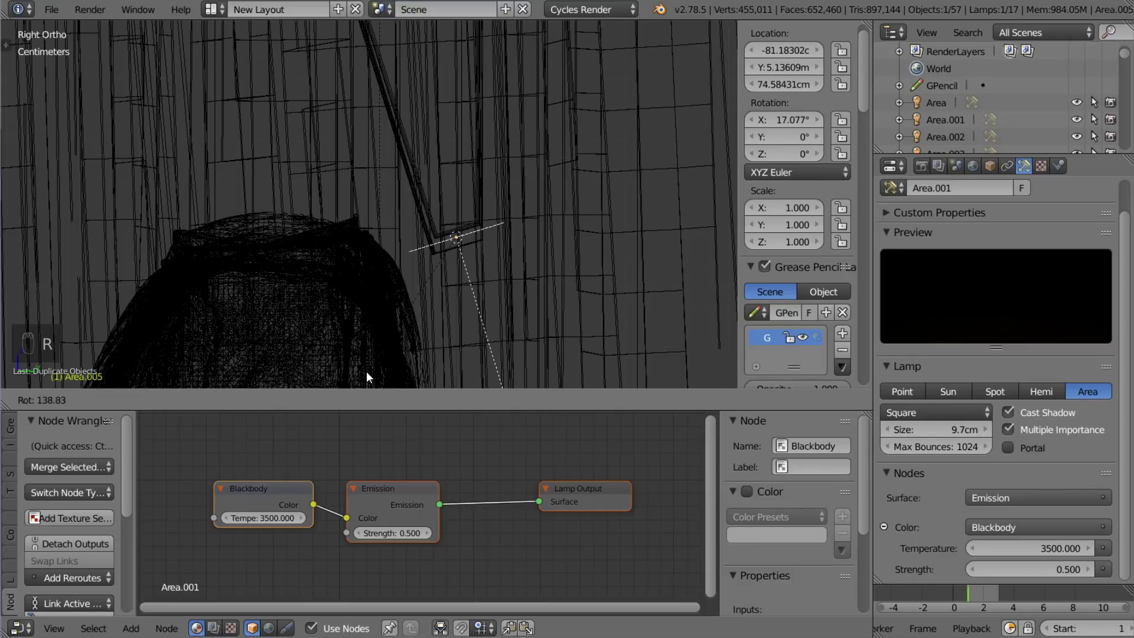
pyautogui.click(497, 339)
pyautogui.moveTo(497, 339); pyautogui.dragTo(467, 252)
pyautogui.press('g')
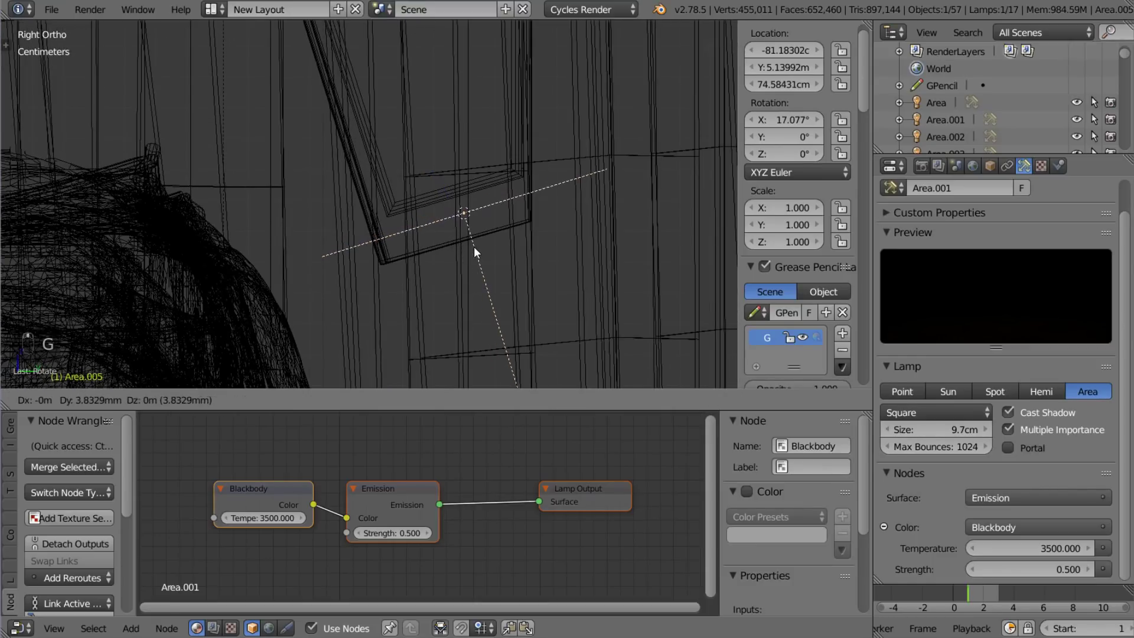
pyautogui.moveTo(485, 251); pyautogui.dragTo(521, 255)
pyautogui.press('KP_1')
pyautogui.press('KP_1')
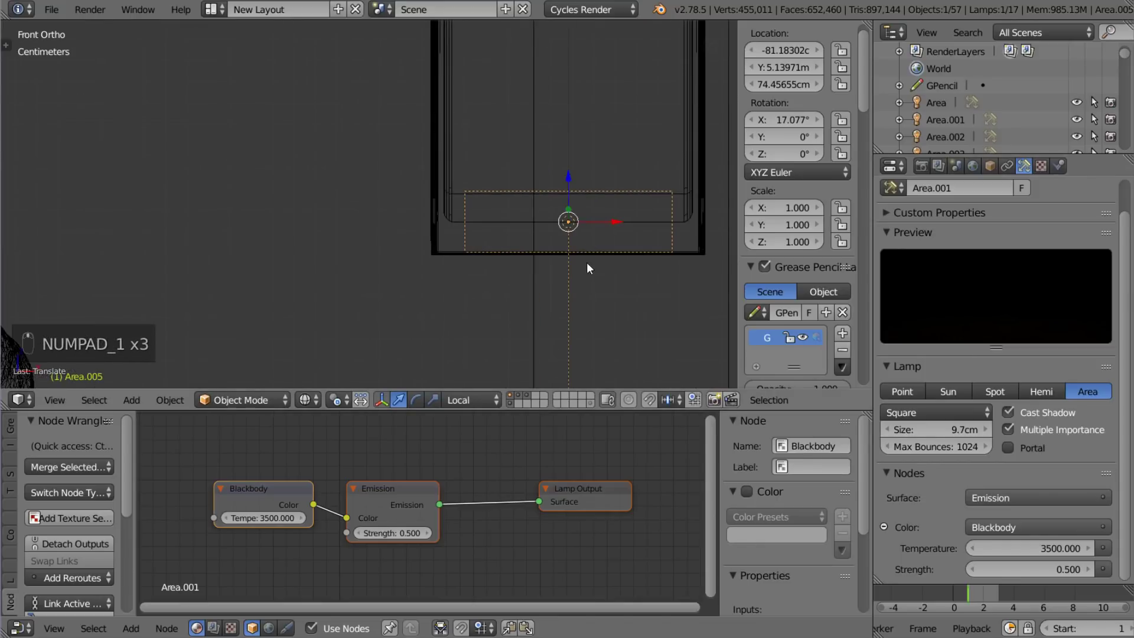
pyautogui.press('KP_3')
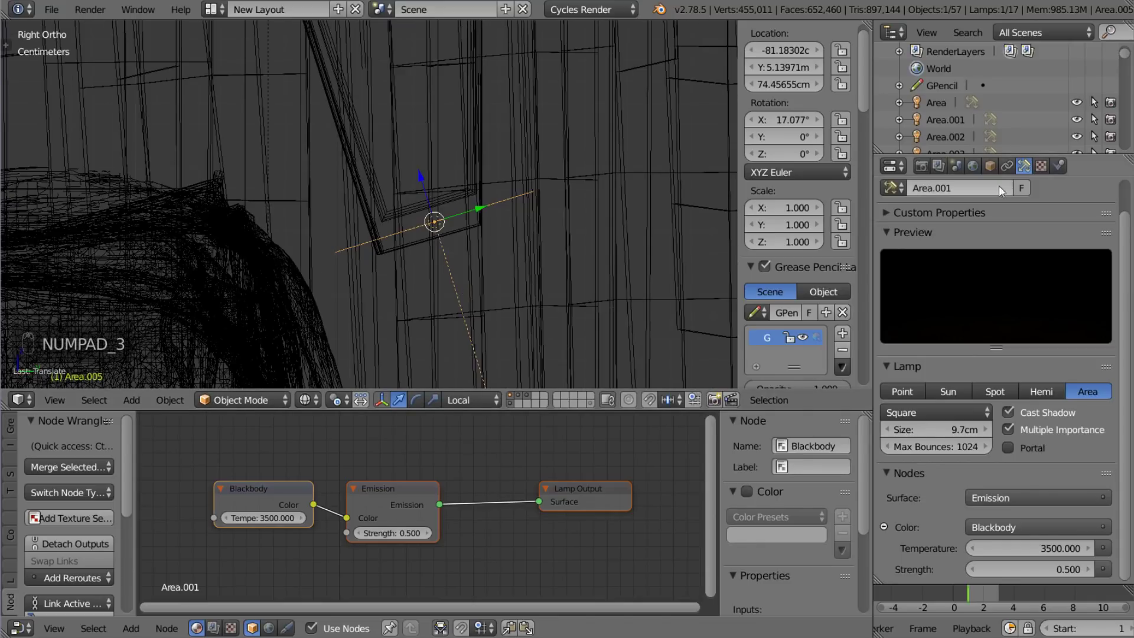
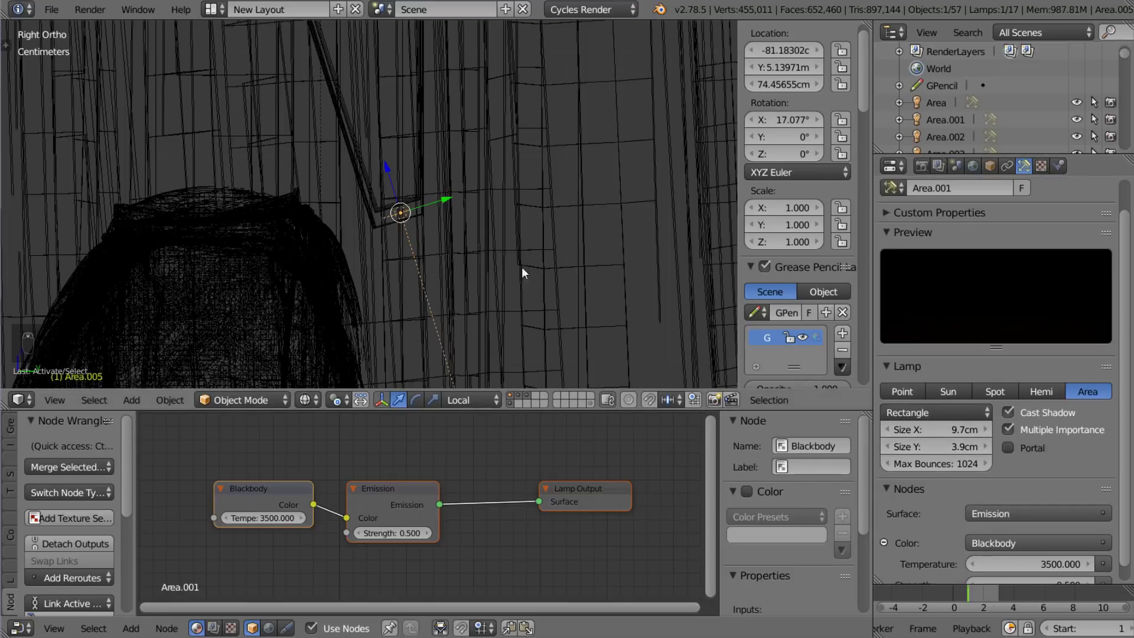
# Lower the new rectangle lamp's emission strength to 0.25 and select the GEO_Spotlight mesh for editing
pyautogui.press('KP_1')
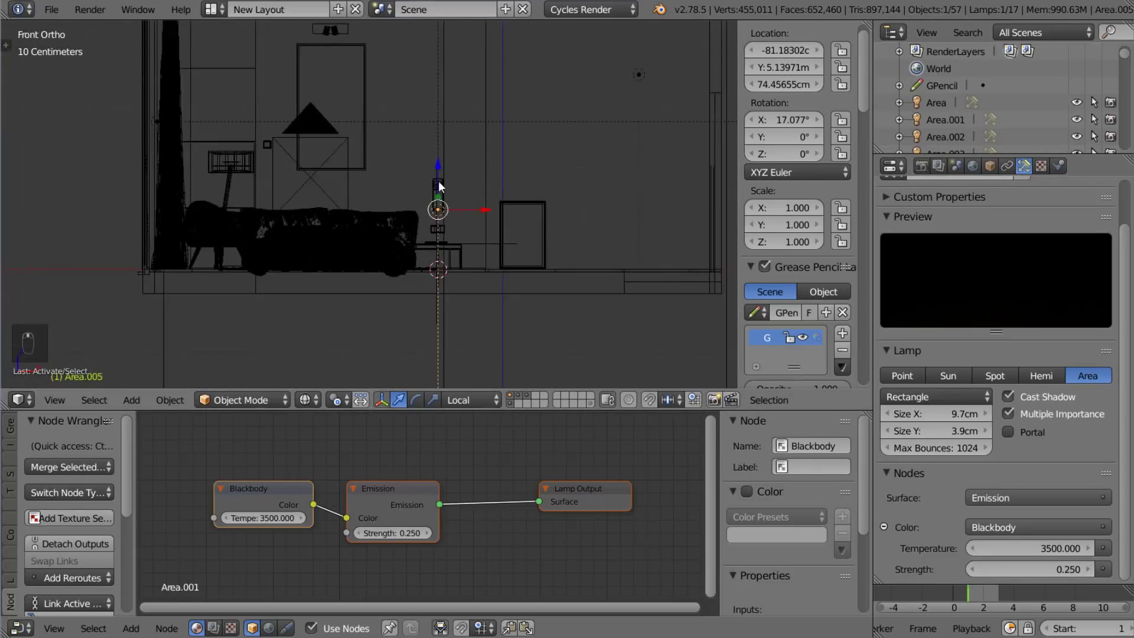
pyautogui.middleClick(413, 293)
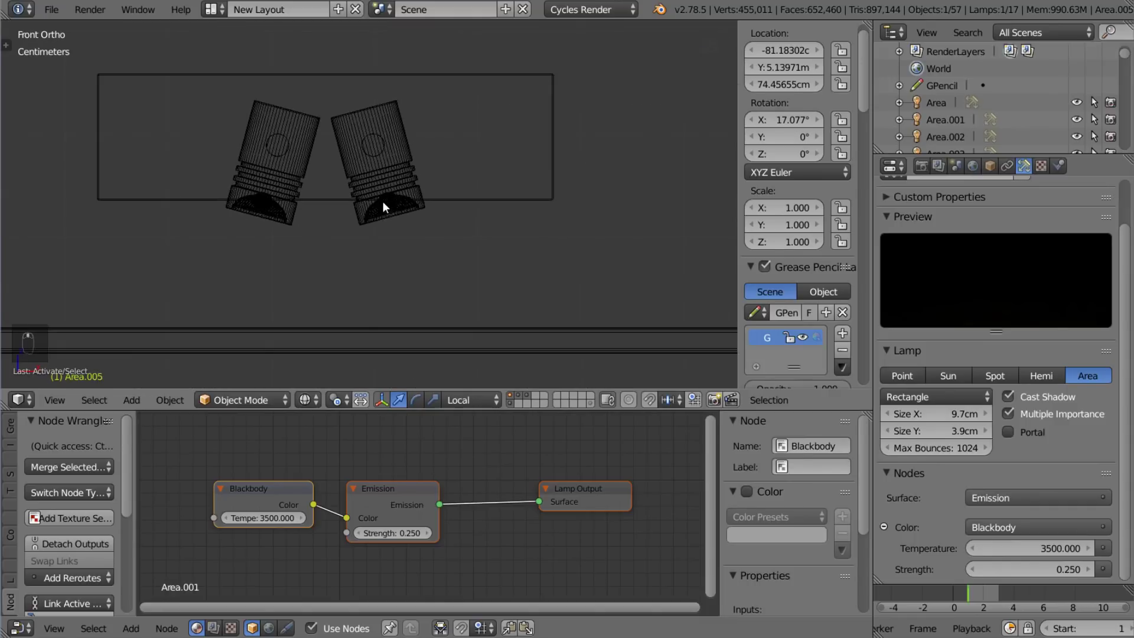
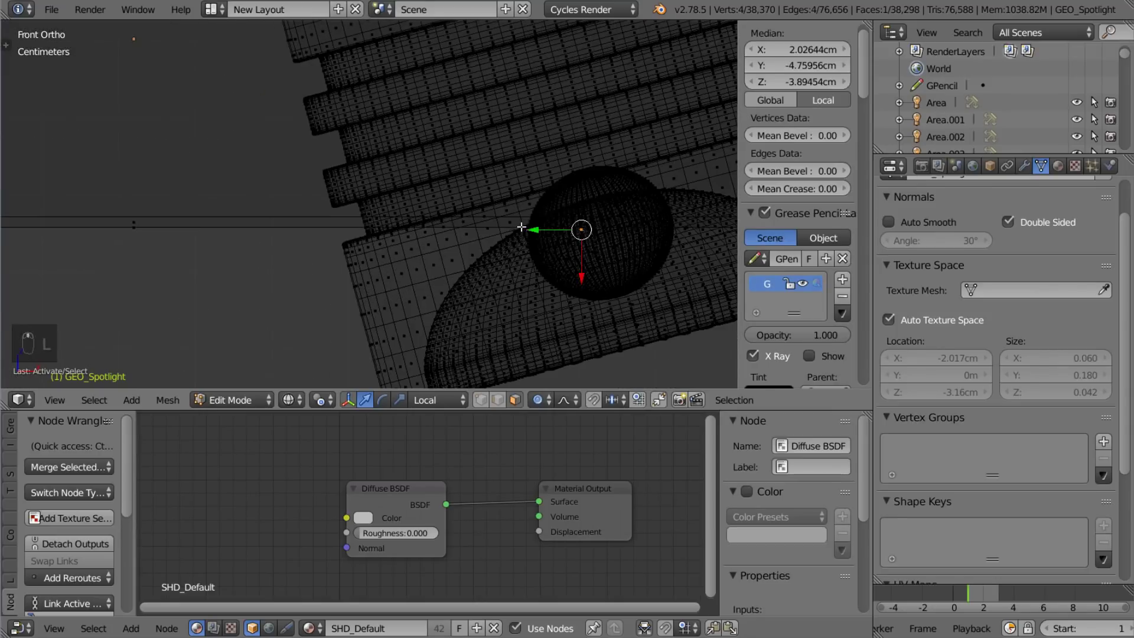
# Select the connected inner lens ring faces of the spotlight heads for the SHD_Emit material
pyautogui.press('l')
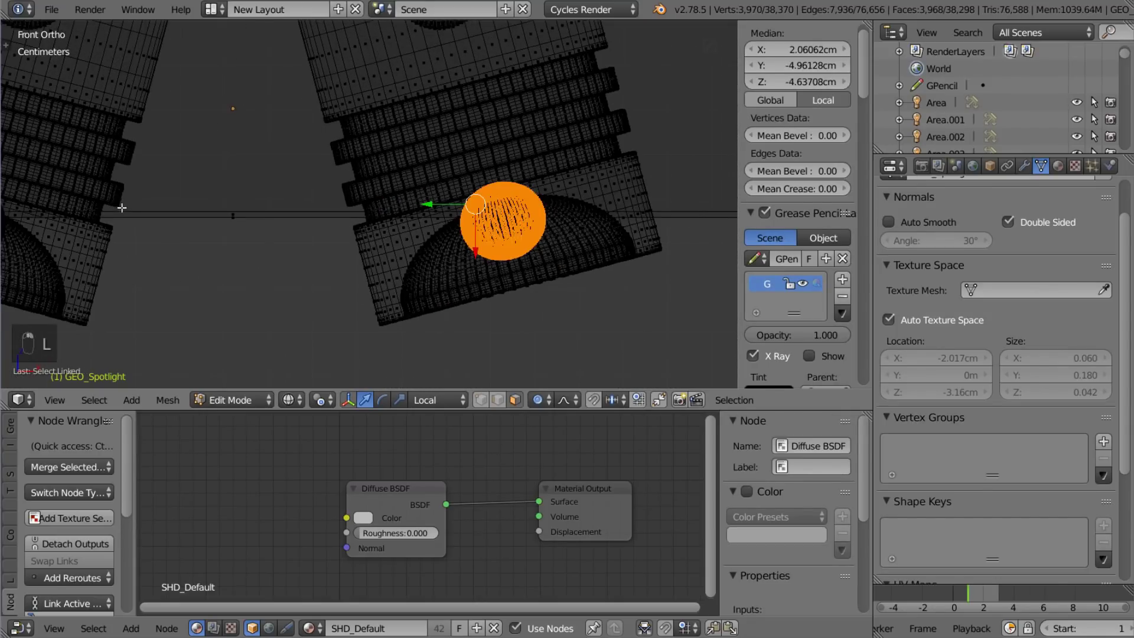
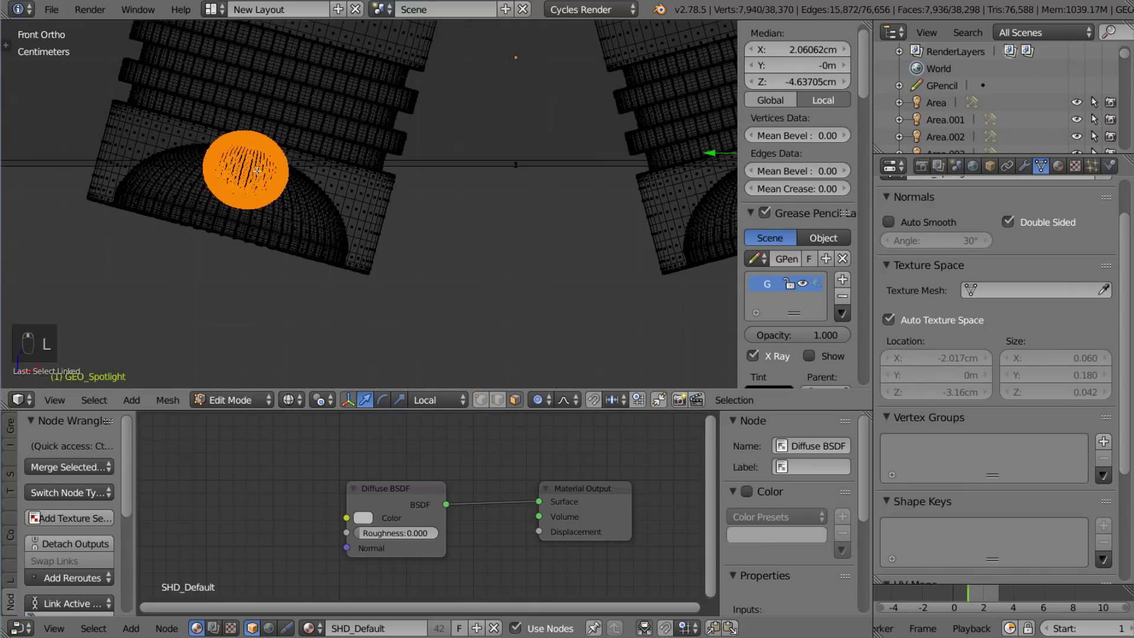
pyautogui.moveTo(1062, 174); pyautogui.dragTo(1088, 204)
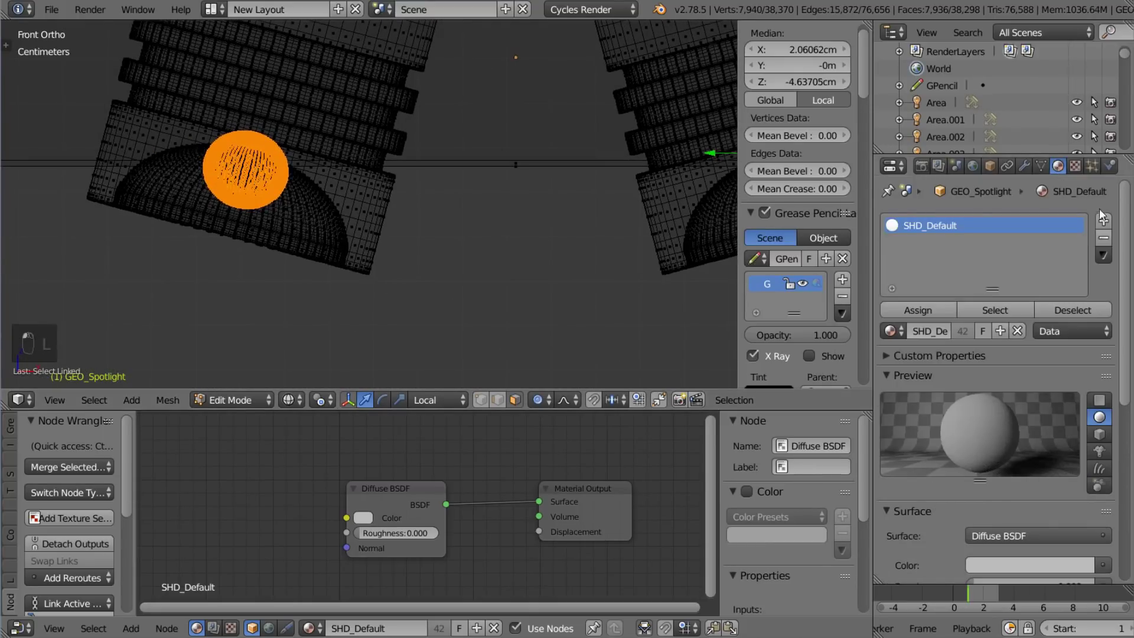
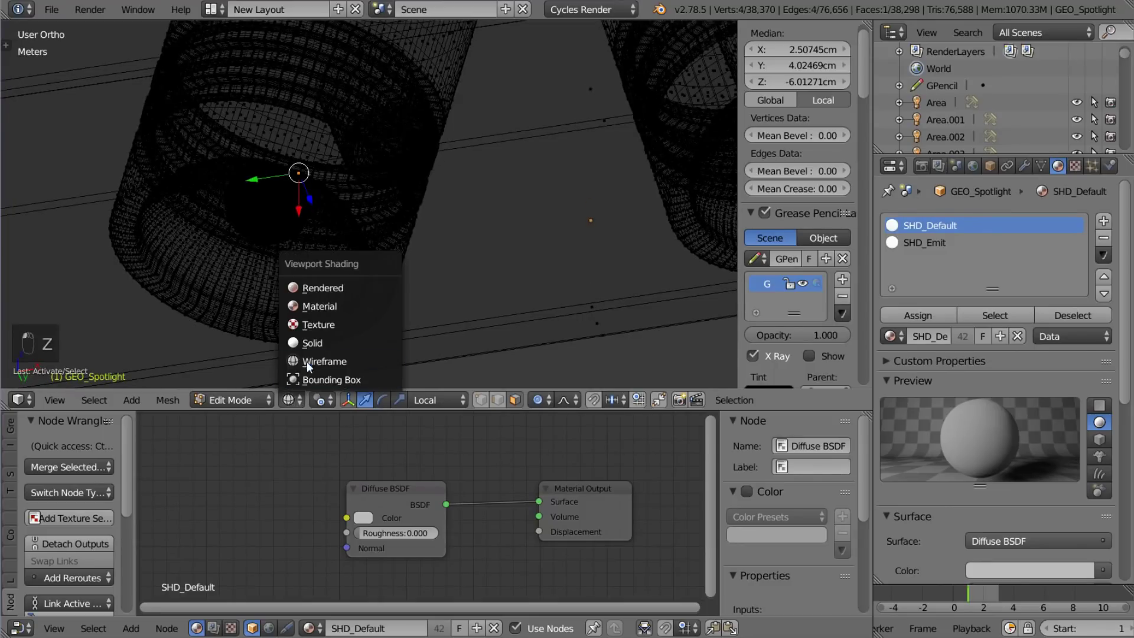
pyautogui.press('KP_5')
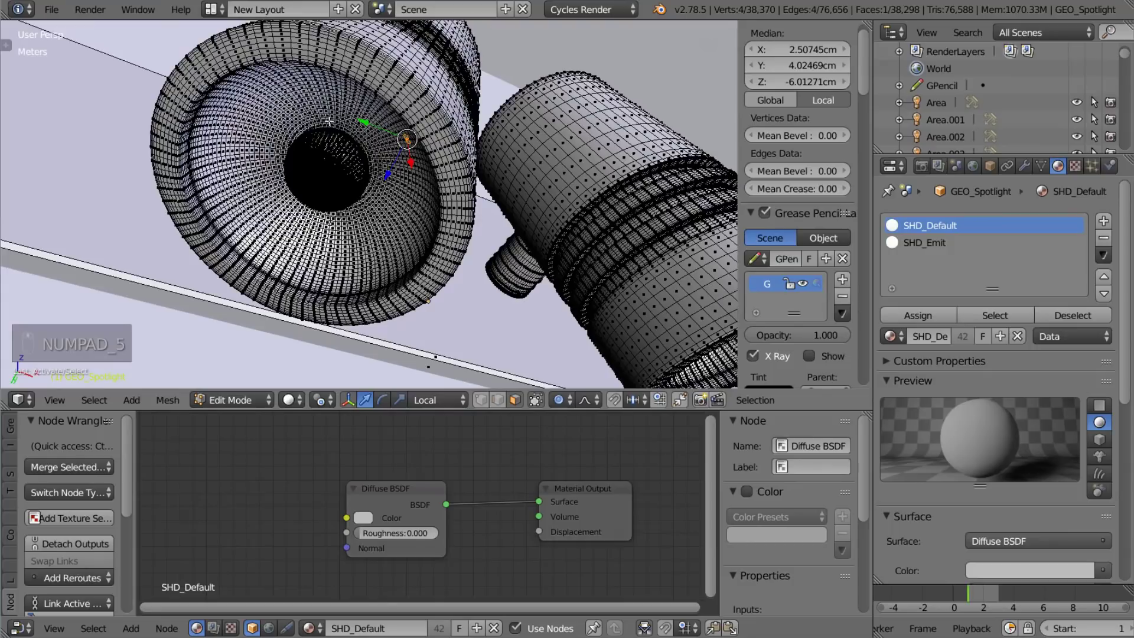
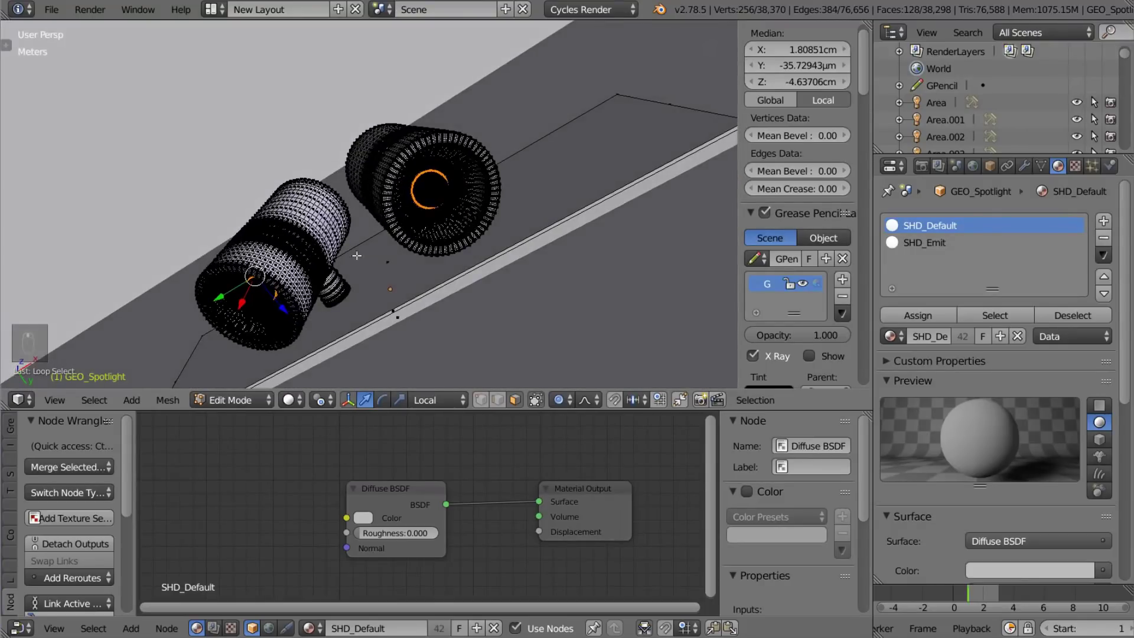
pyautogui.press('ctrl+KP_Add')
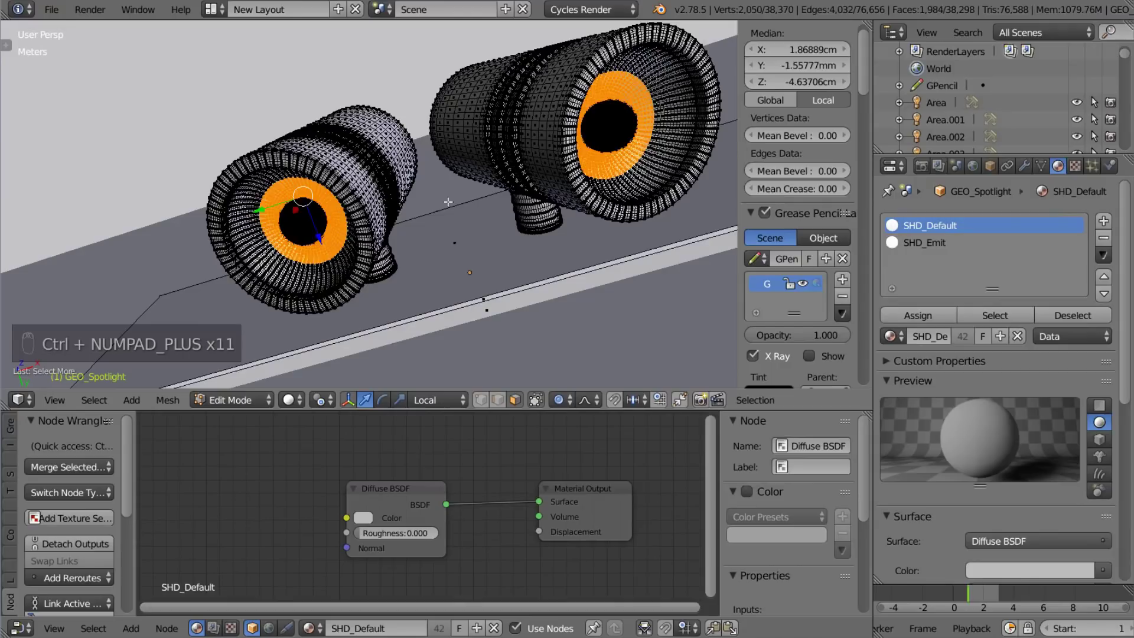
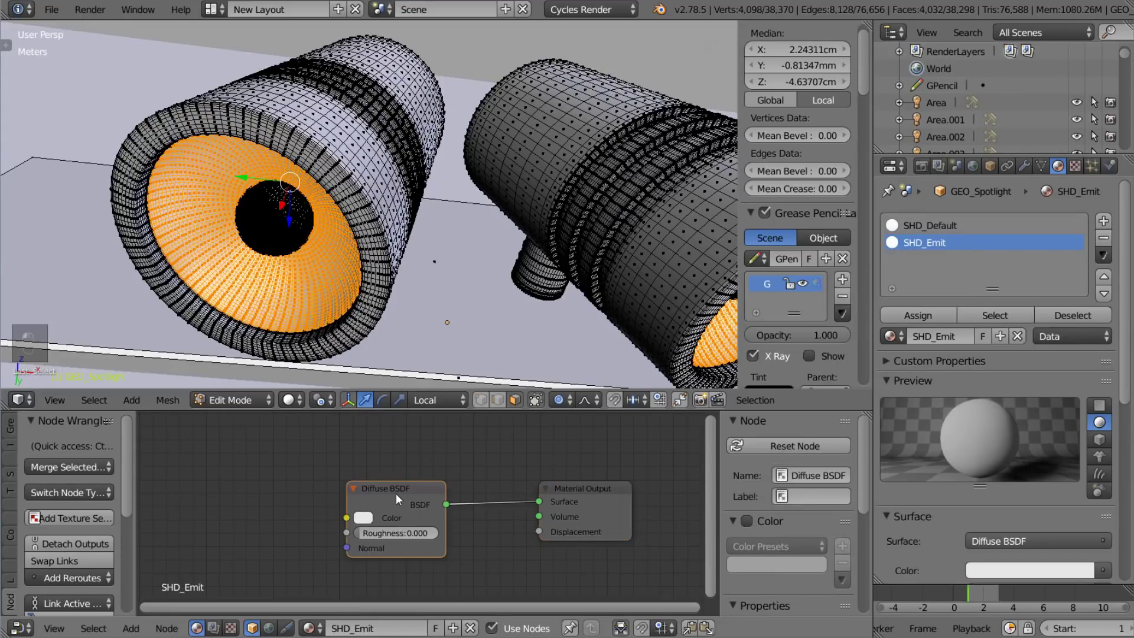
# Swap SHD_Emit's Diffuse for an Emission shader fed by a 3500 K Blackbody at strength 15, then leave Edit Mode
pyautogui.press('x')
pyautogui.press('shift+a')
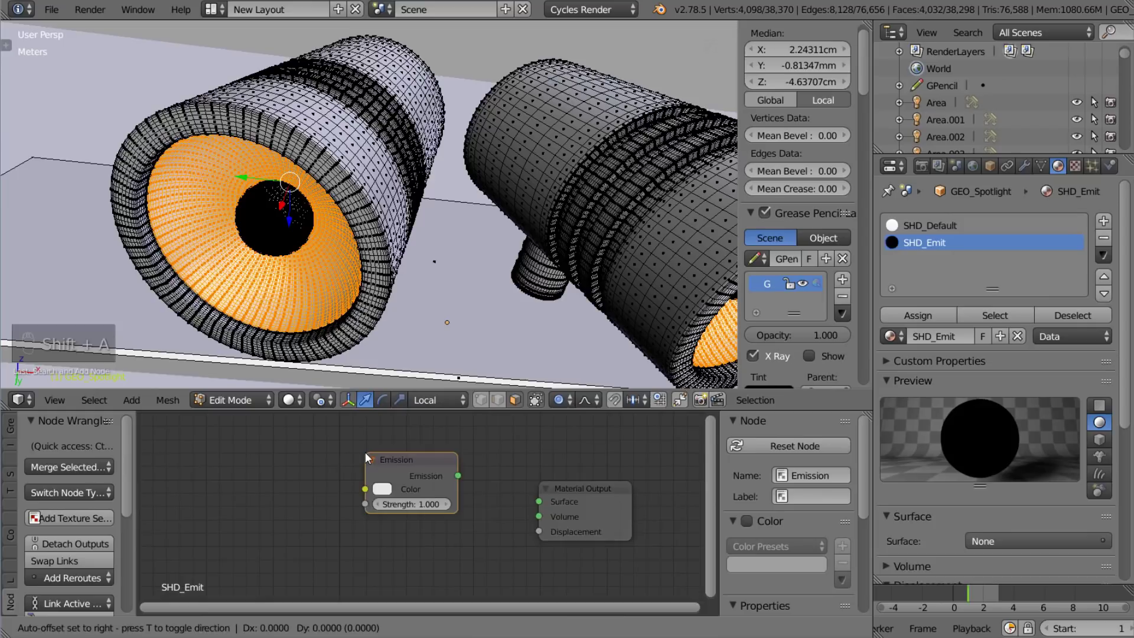
pyautogui.press('shift+a')
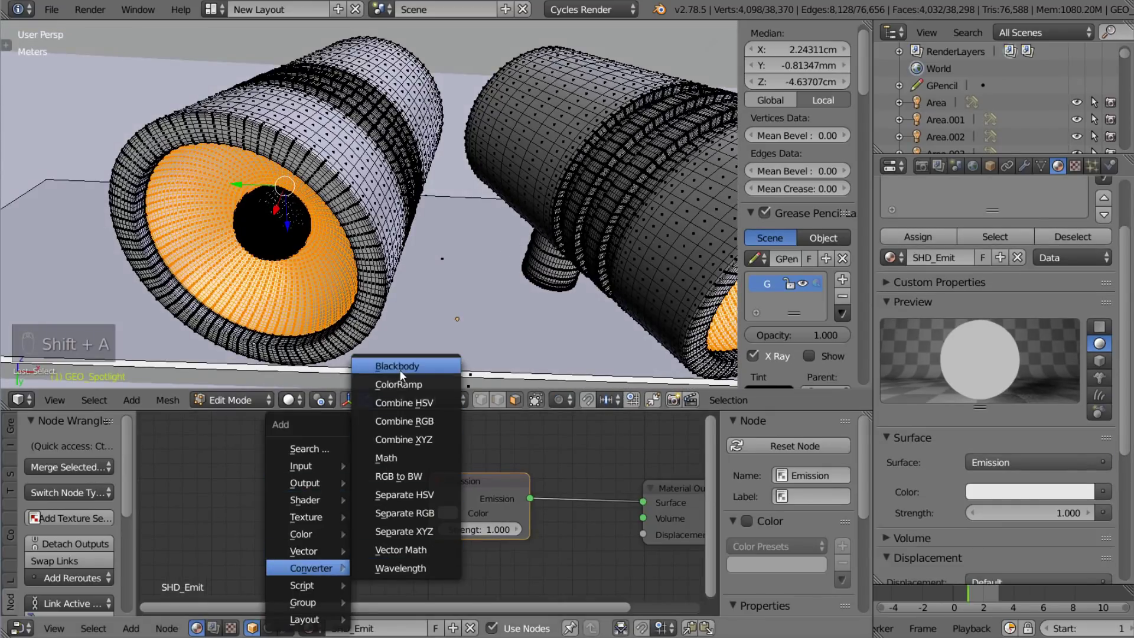
pyautogui.press('KP_0')
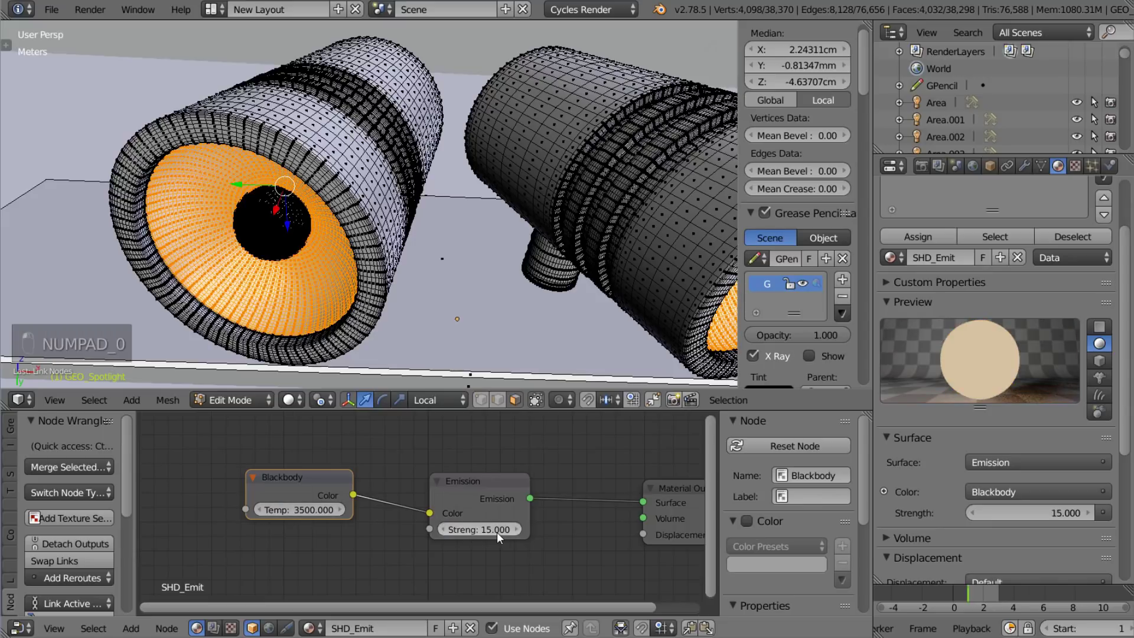
pyautogui.press('Tab')
pyautogui.press('Tab')
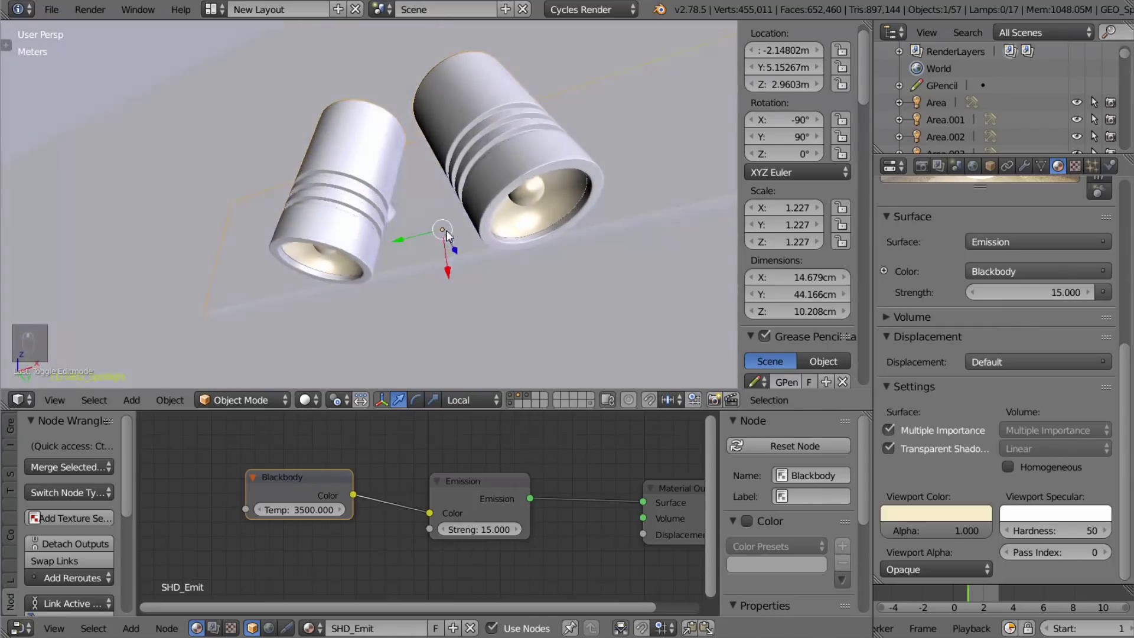
# Switch to the scene camera and set Cycles render sampling to 100 samples
pyautogui.press('a')
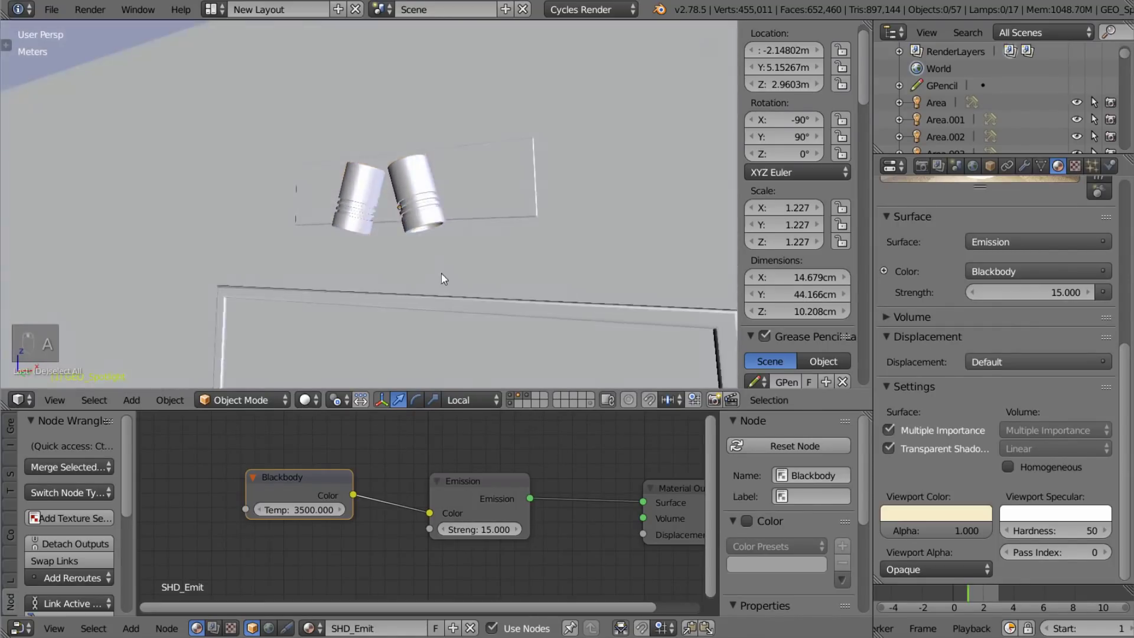
pyautogui.click(429, 251)
pyautogui.press('KP_0')
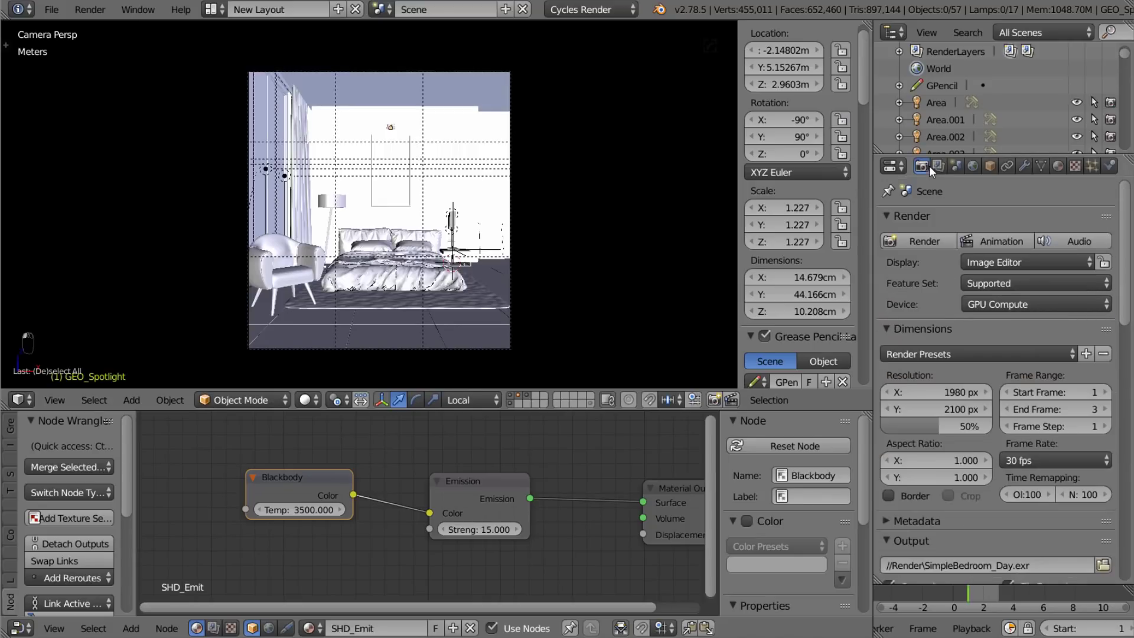
pyautogui.press('KP_0')
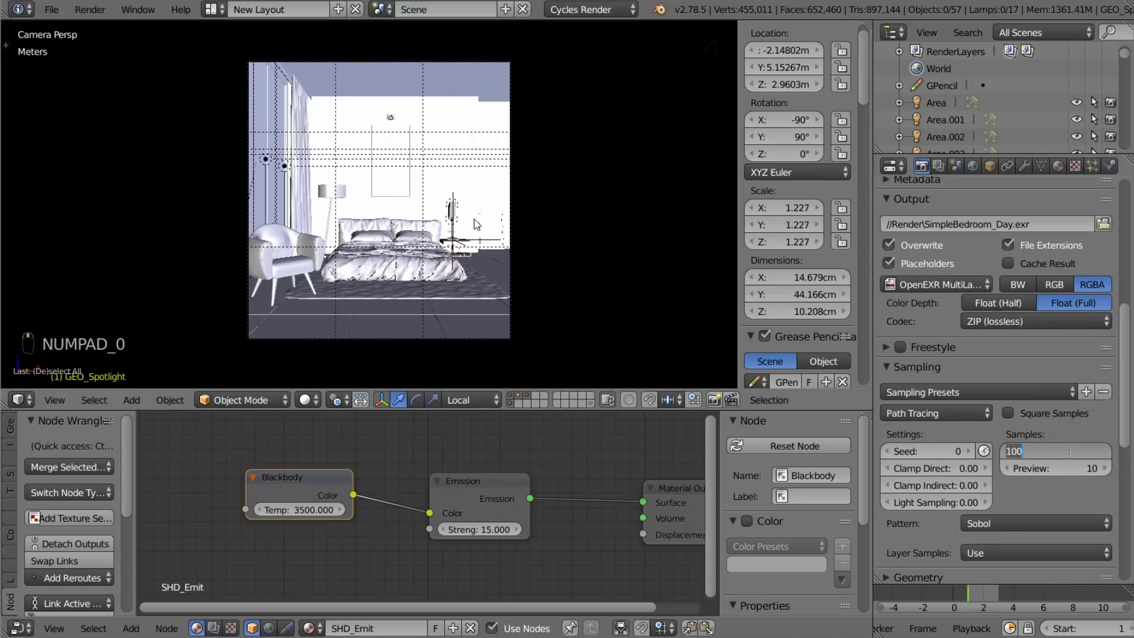